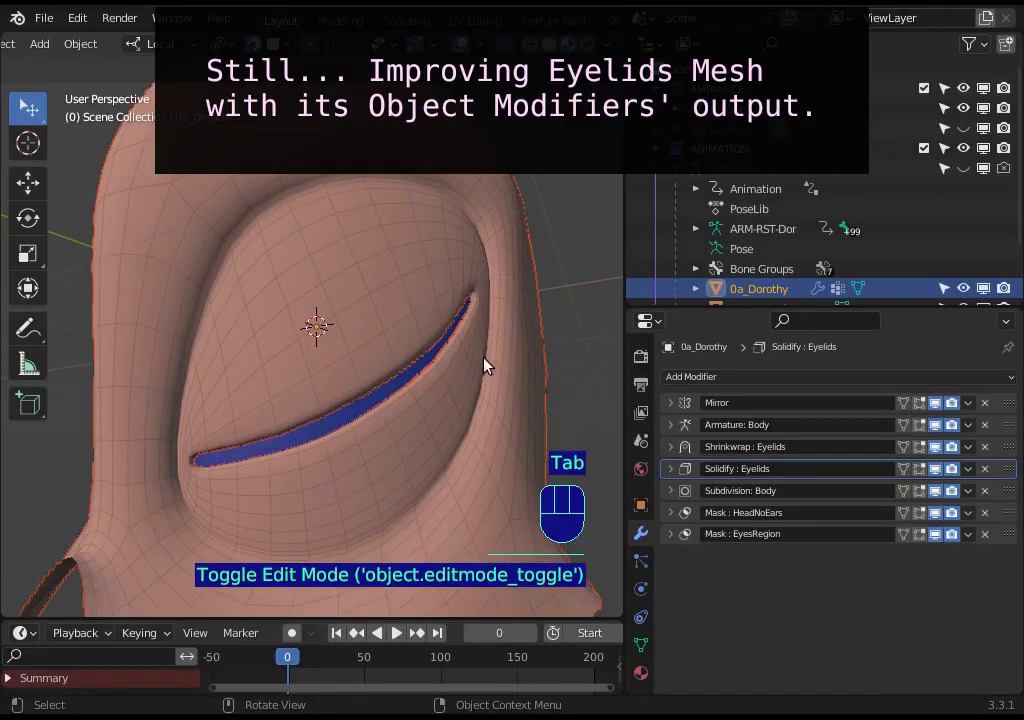
Enter edit mode on the eyelid mesh, briefly preview the smoothed head, and return to editing
key(Tab)
key(2)
key(1)
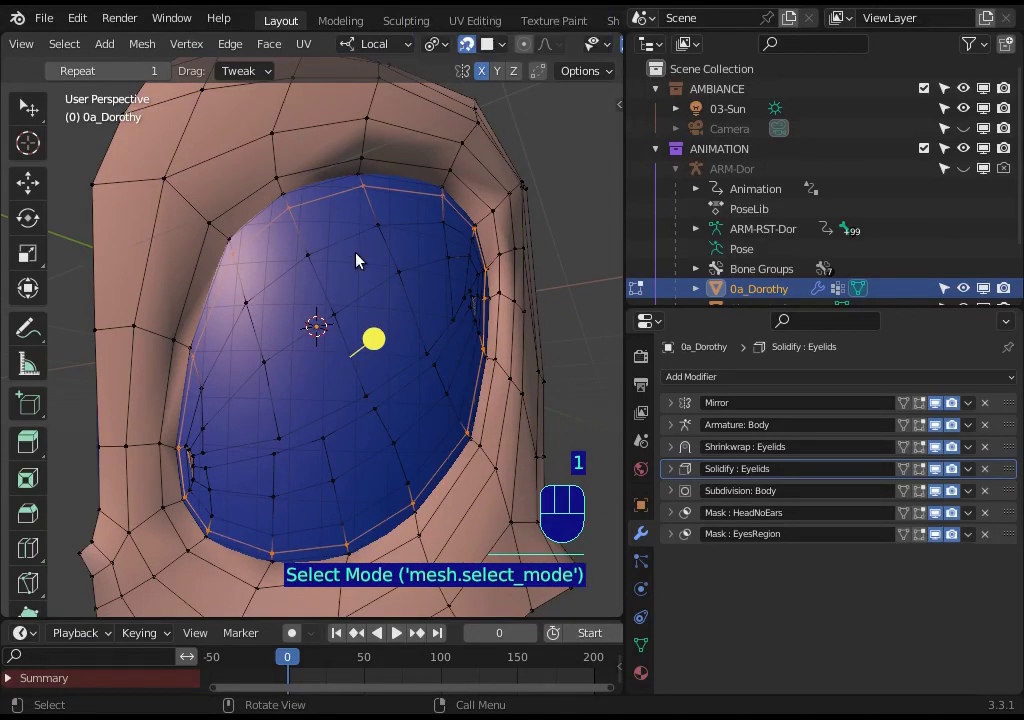
key(x)
key(Tab)
drag(378, 351, 403, 420)
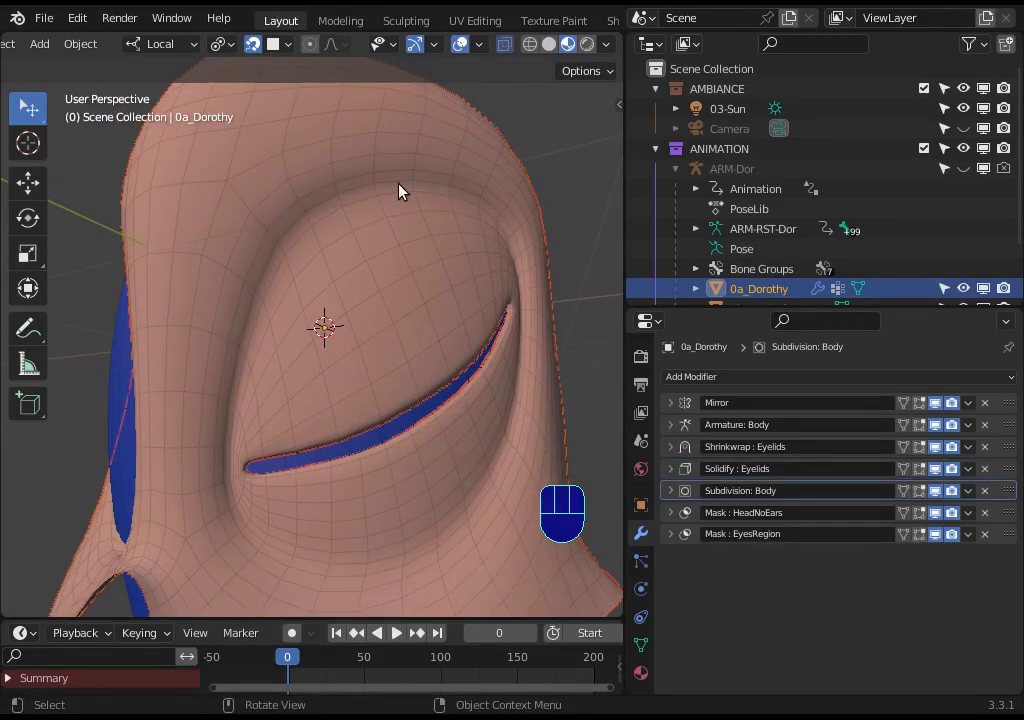
key(Tab)
key(2)
key(alt+a)
Select the inner eyelid edge loop, scale it up slightly and begin moving its vertices
click(407, 242)
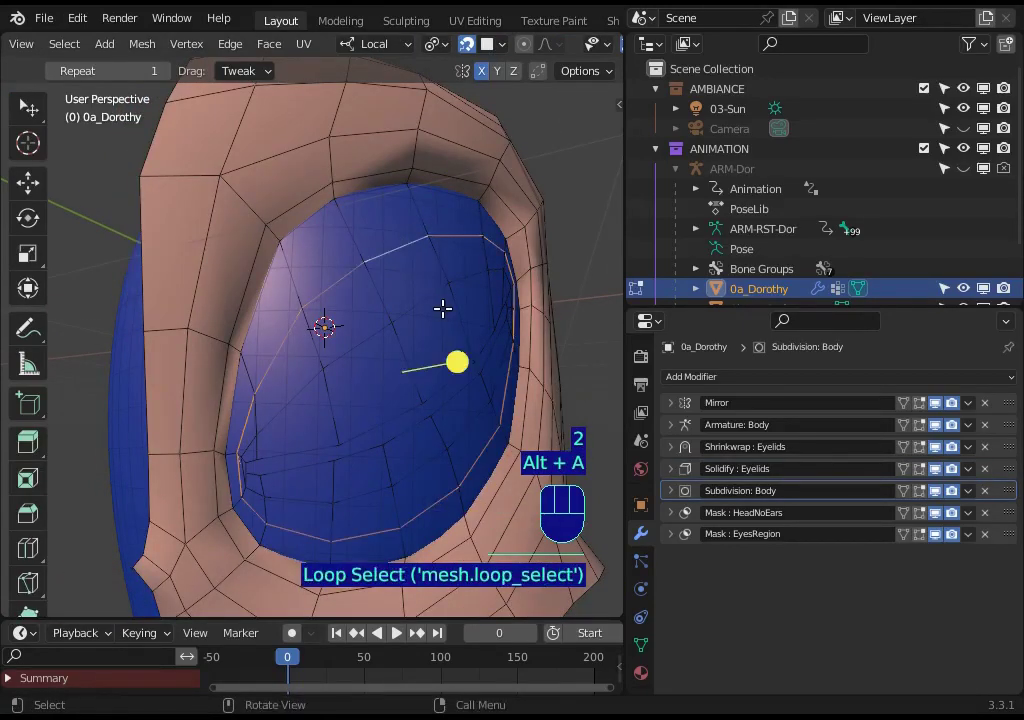
key(s)
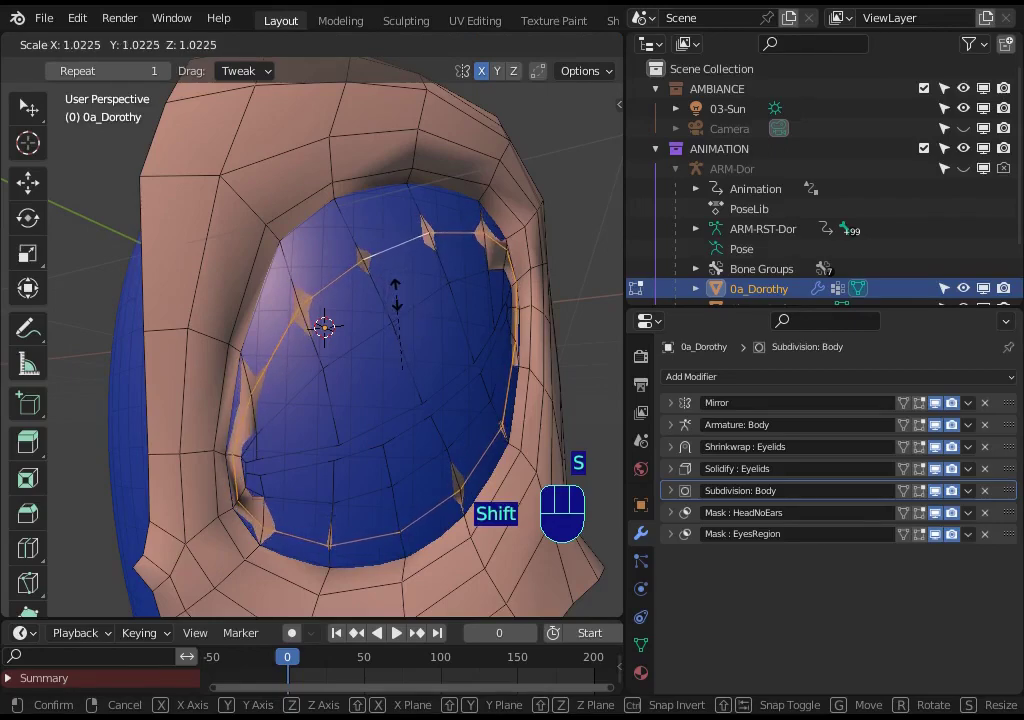
key(shift+g)
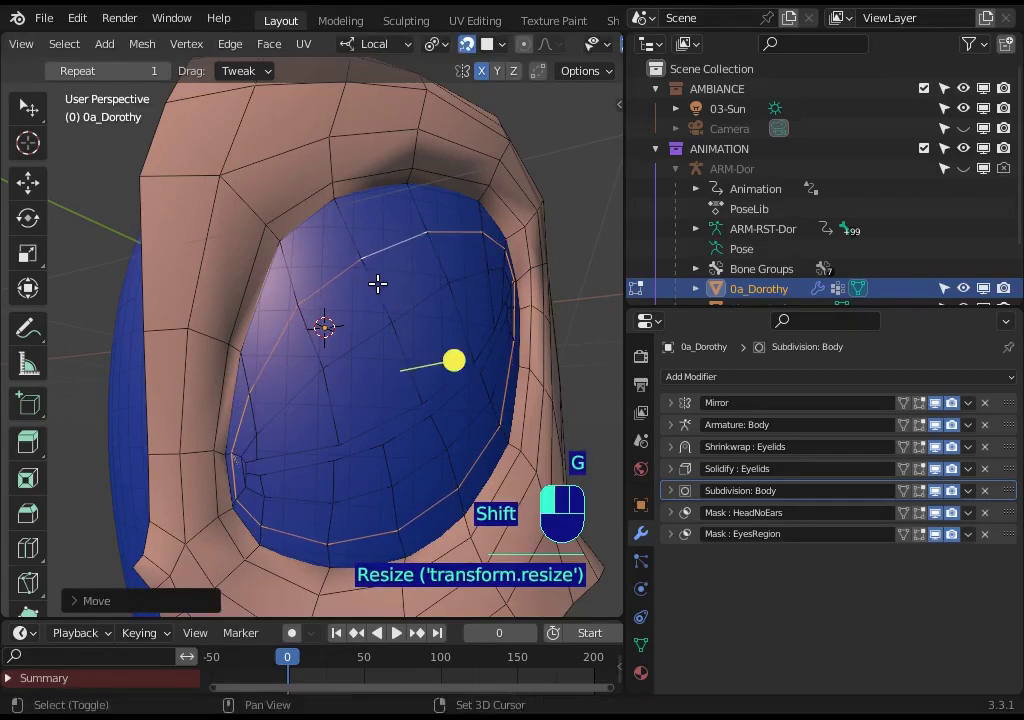
key(shift+alt+a)
key(ctrl+e)
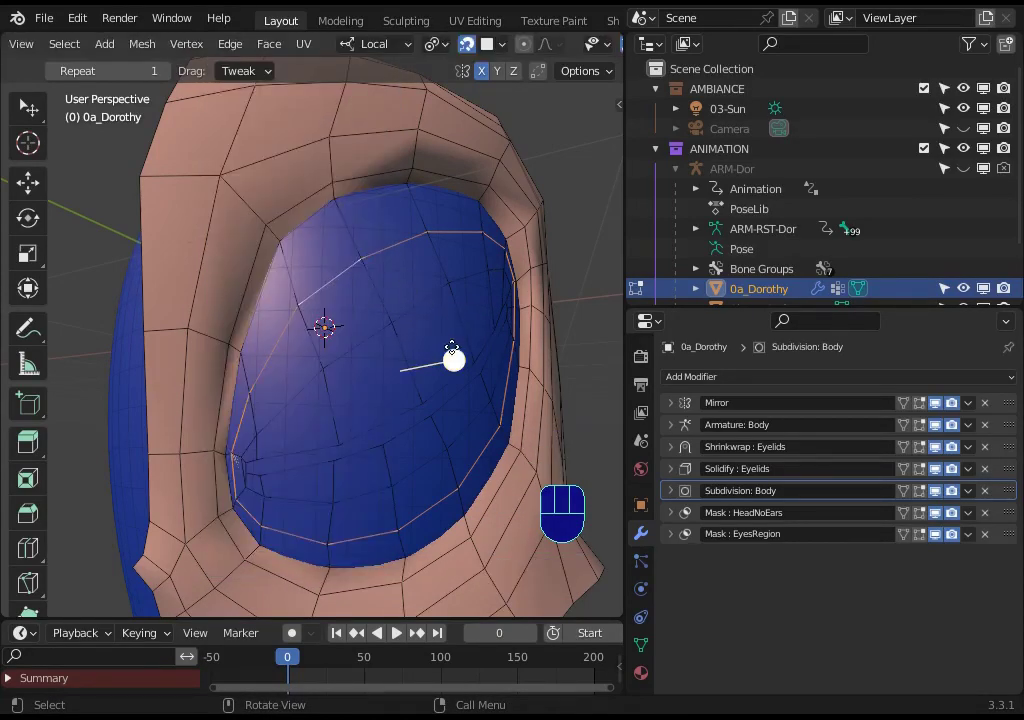
key(g)
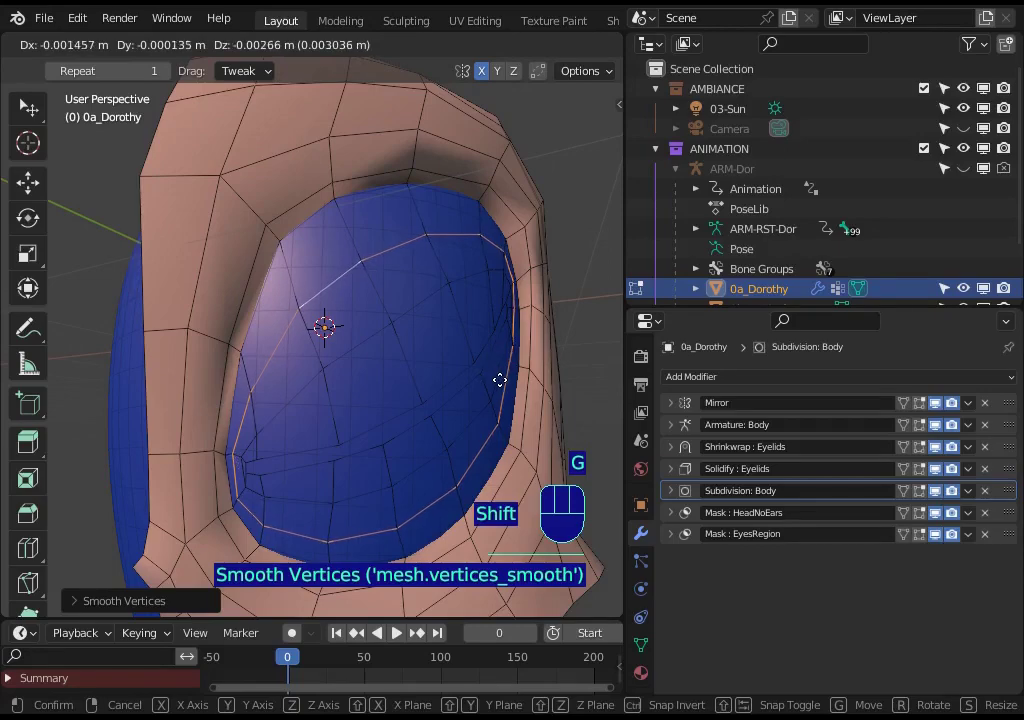
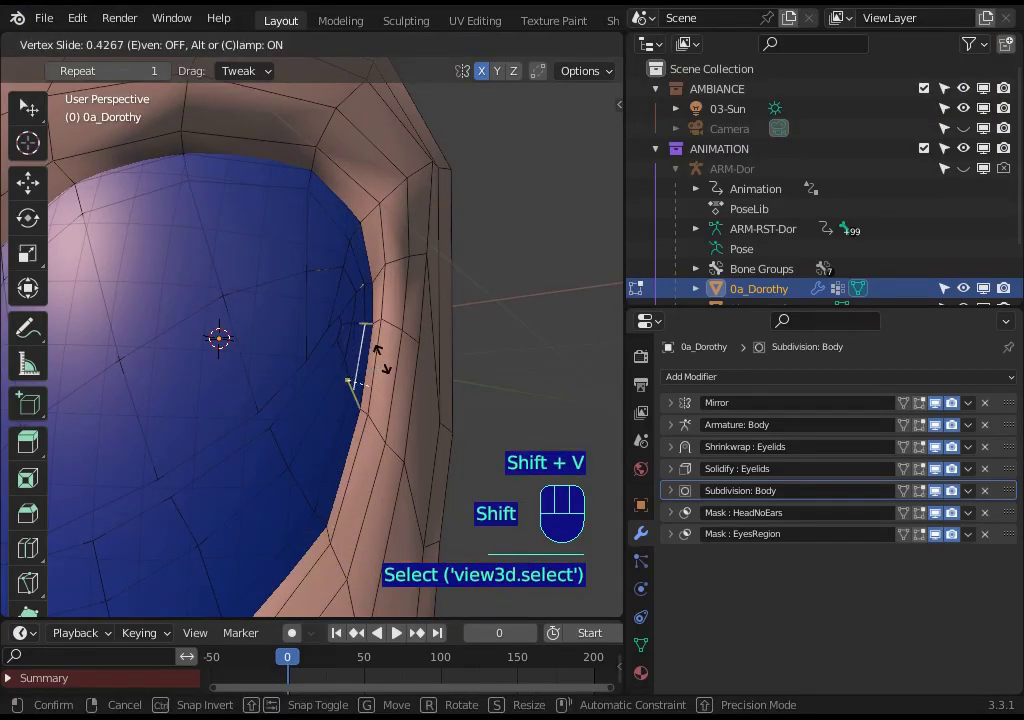
Confirm the vertex slide, then start sliding the next eye-corner vertex along its edge
click(384, 343)
click(366, 258)
key(shift+v)
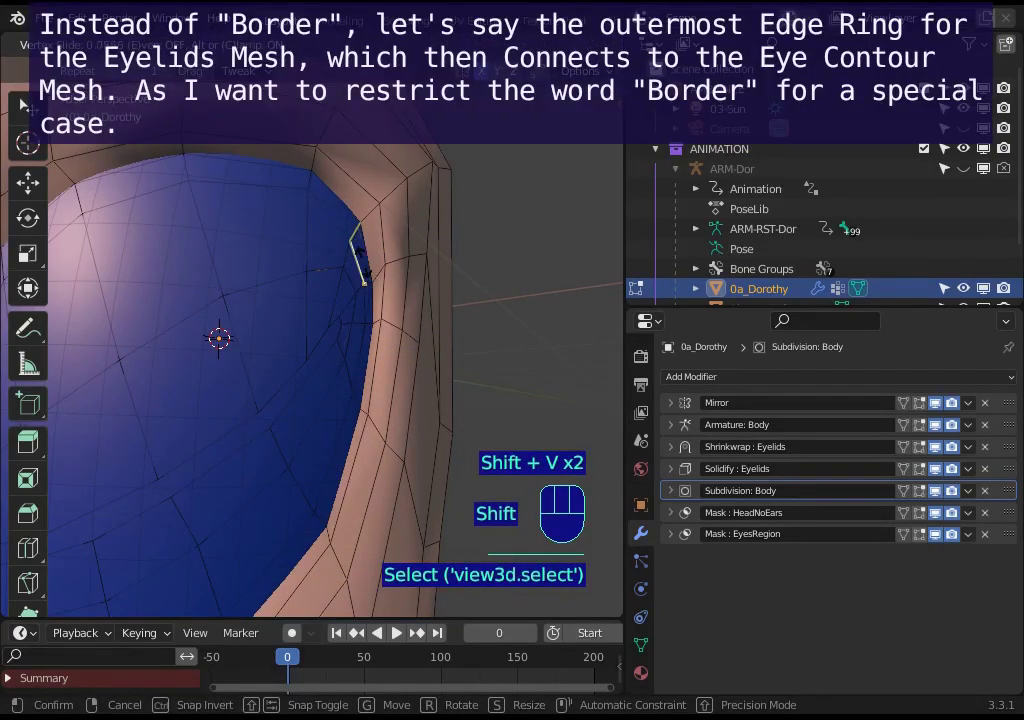
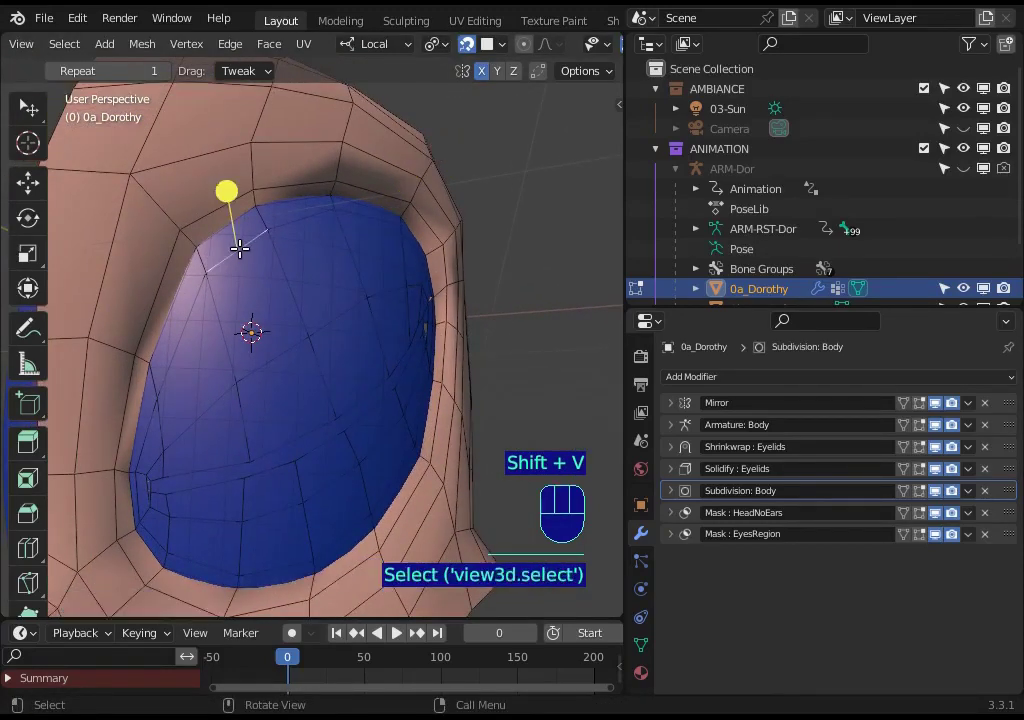
Slide and select the eyelid corner vertices, then start moving them toward the eyeball
key(shift+v)
click(241, 232)
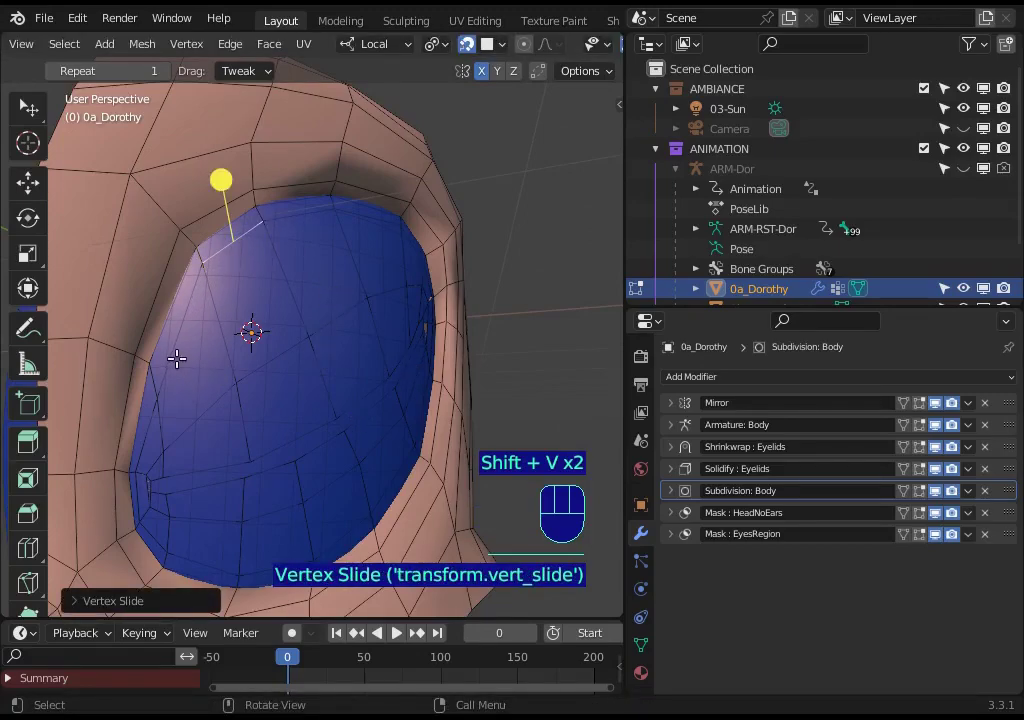
key(1)
click(162, 390)
key(g)
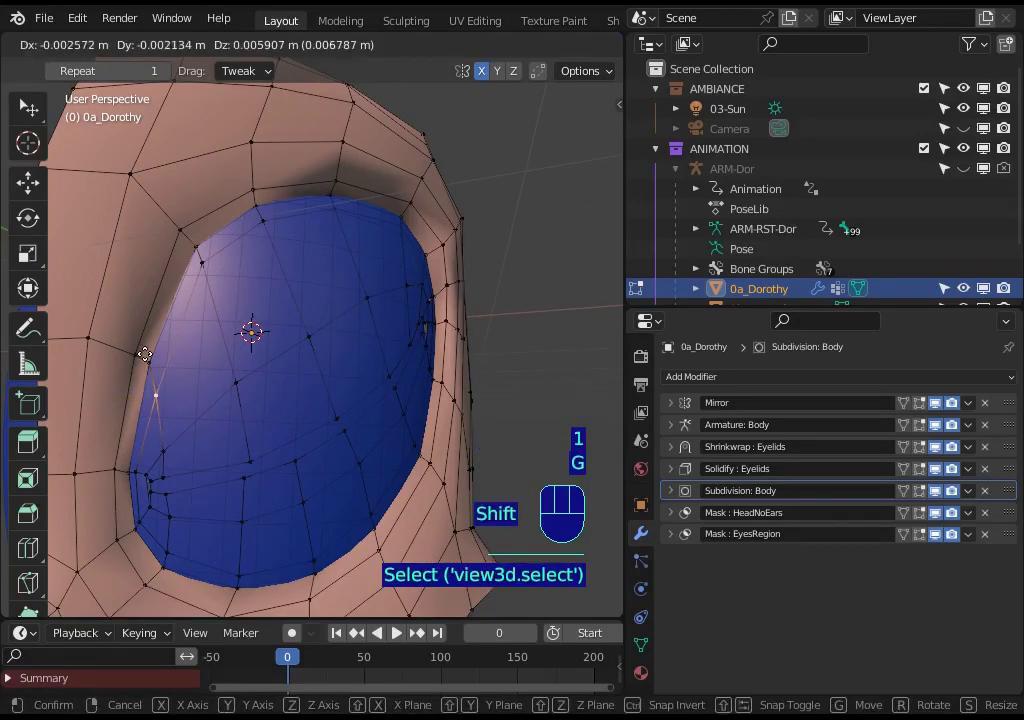
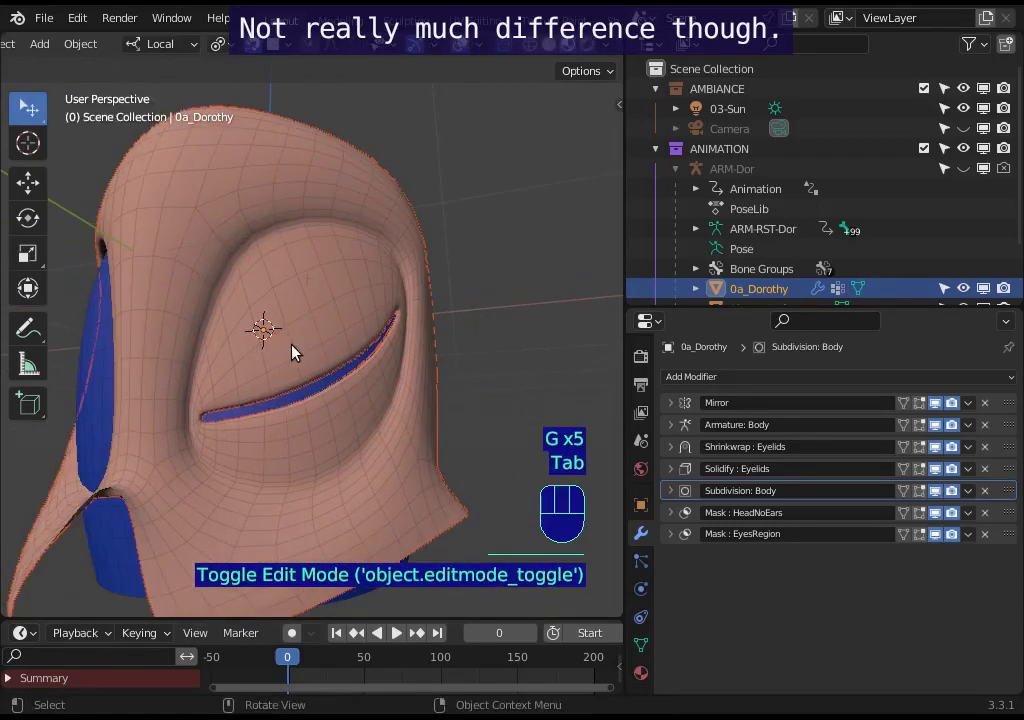
Move the upper-lid vertices one by one so each sits against the eyeball
key(Tab)
key(2)
key(shift+v)
click(303, 278)
key(shift+v)
click(308, 287)
key(1)
click(387, 268)
key(g)
click(381, 224)
key(g)
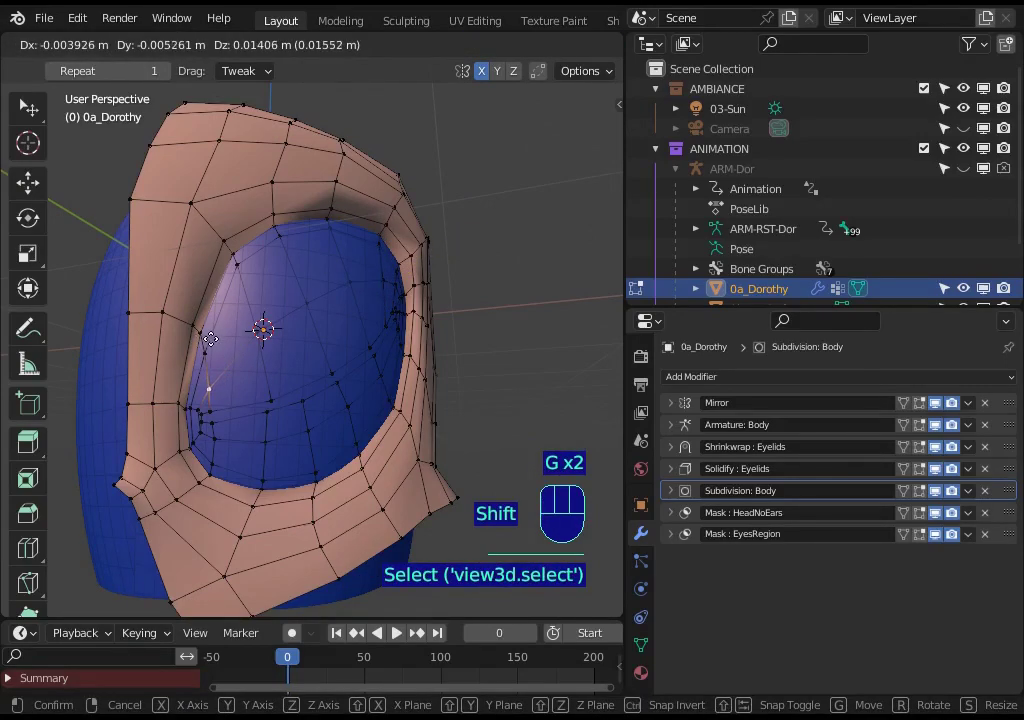
click(217, 328)
Orbit around the eye, select another eyelid vertex and start moving it inward
click(279, 432)
key(shift+g)
key(g)
middle_click(234, 438)
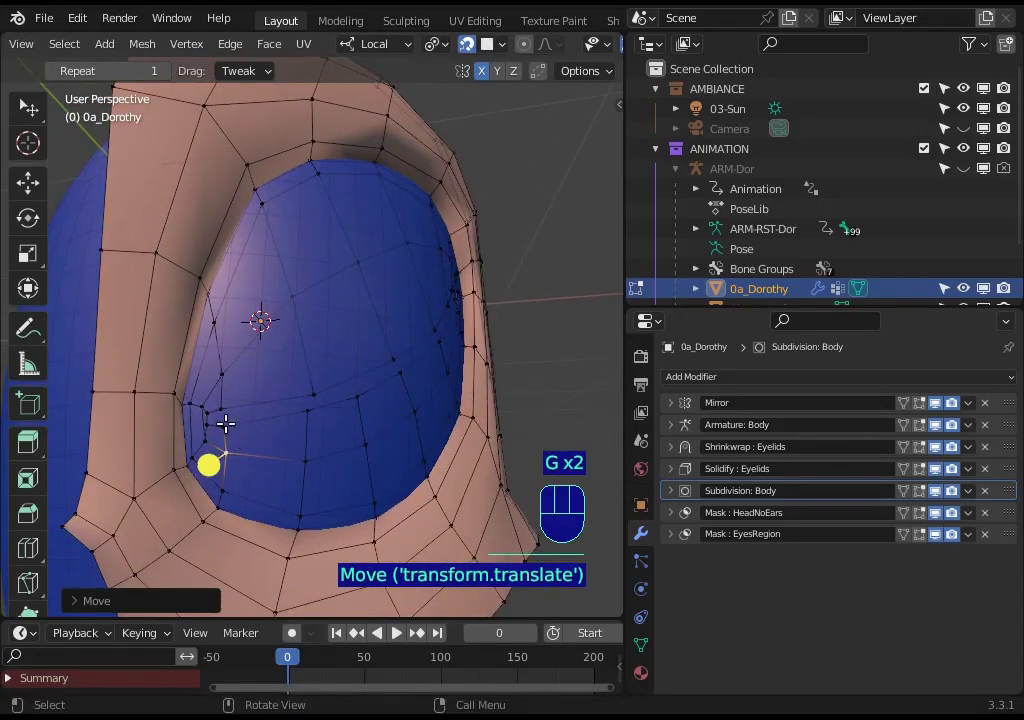
click(210, 419)
key(g)
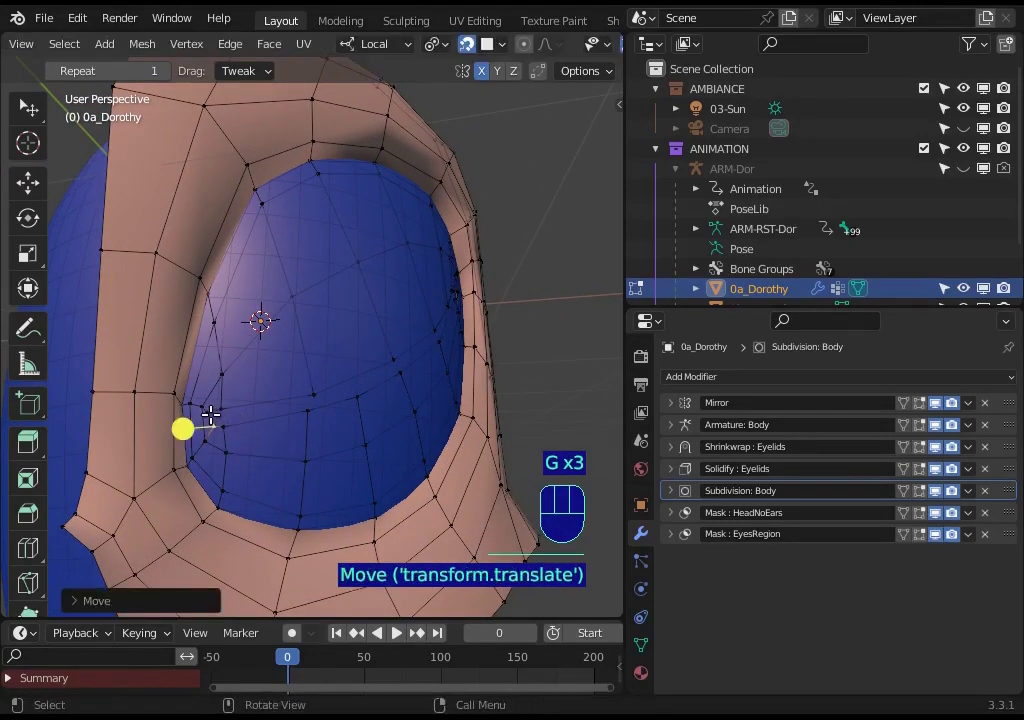
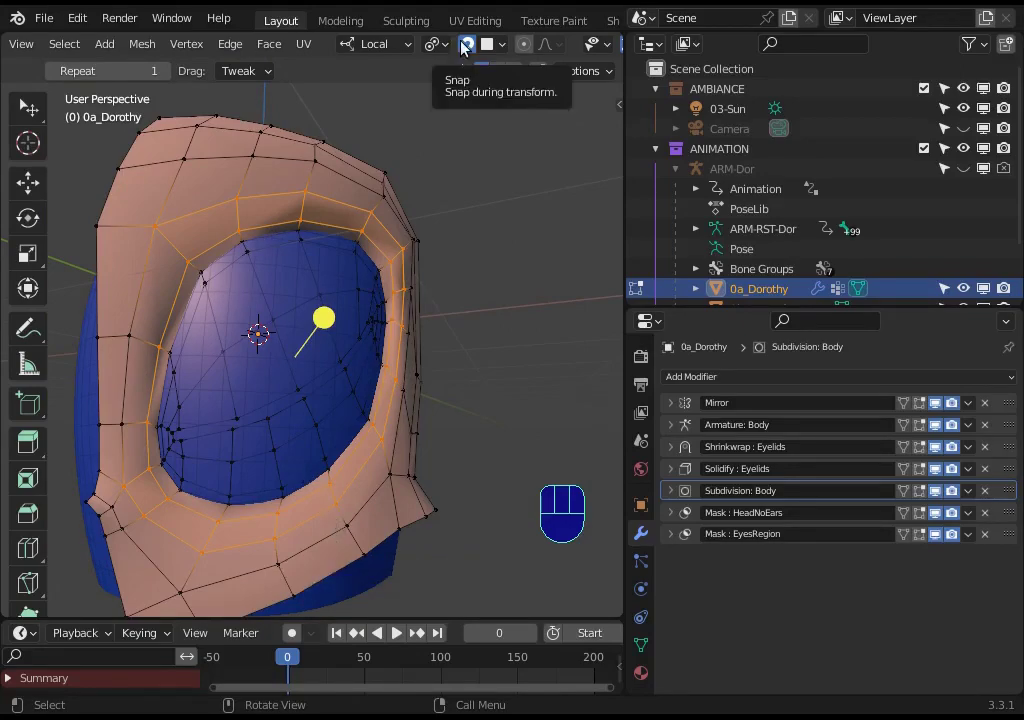
With snapping toggled, move the eyelid corner vertex onto the eye surface
click(464, 45)
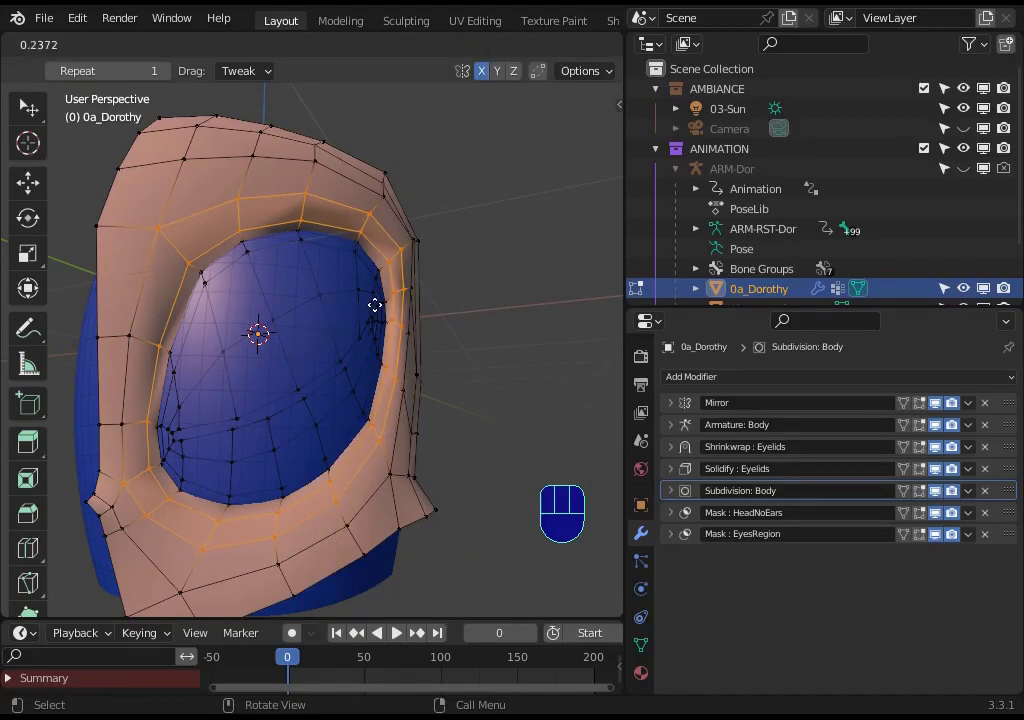
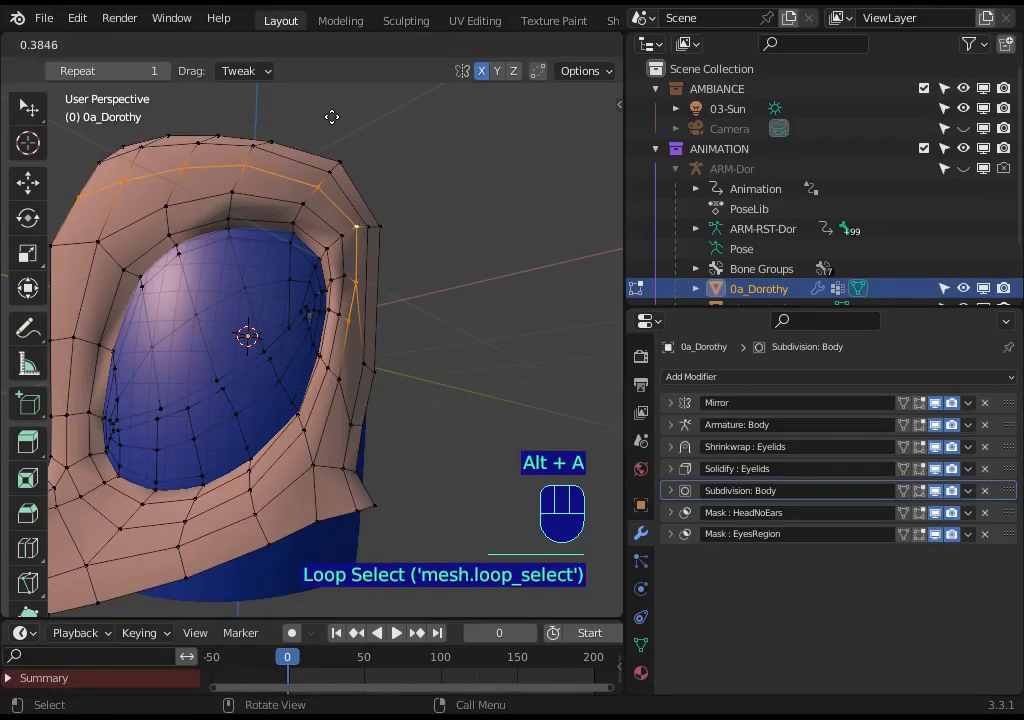
key(3)
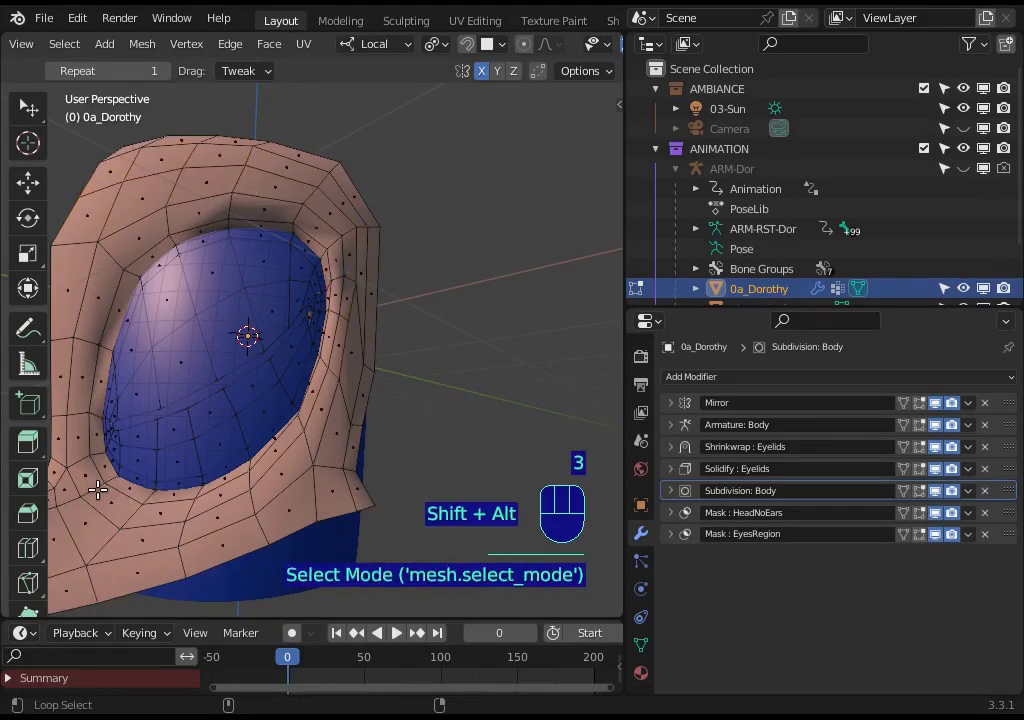
key(c)
key(g)
key(alt+a)
key(c)
drag(287, 221, 362, 229)
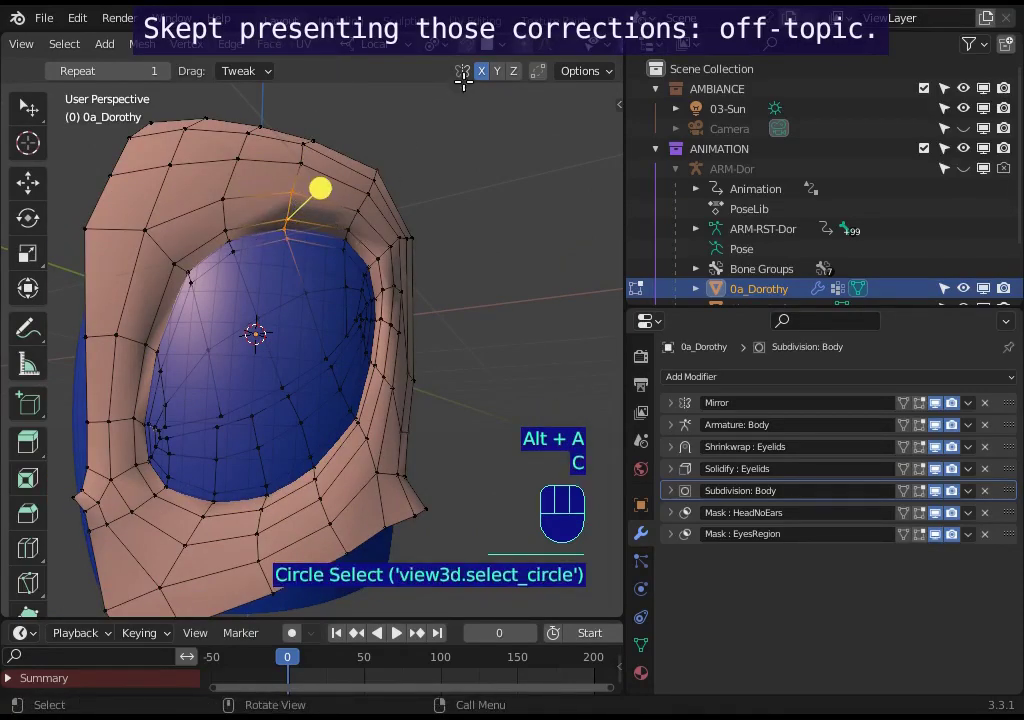
Turn snapping off, test moving an eyelid vertex to show the problem, and cancel it
click(474, 46)
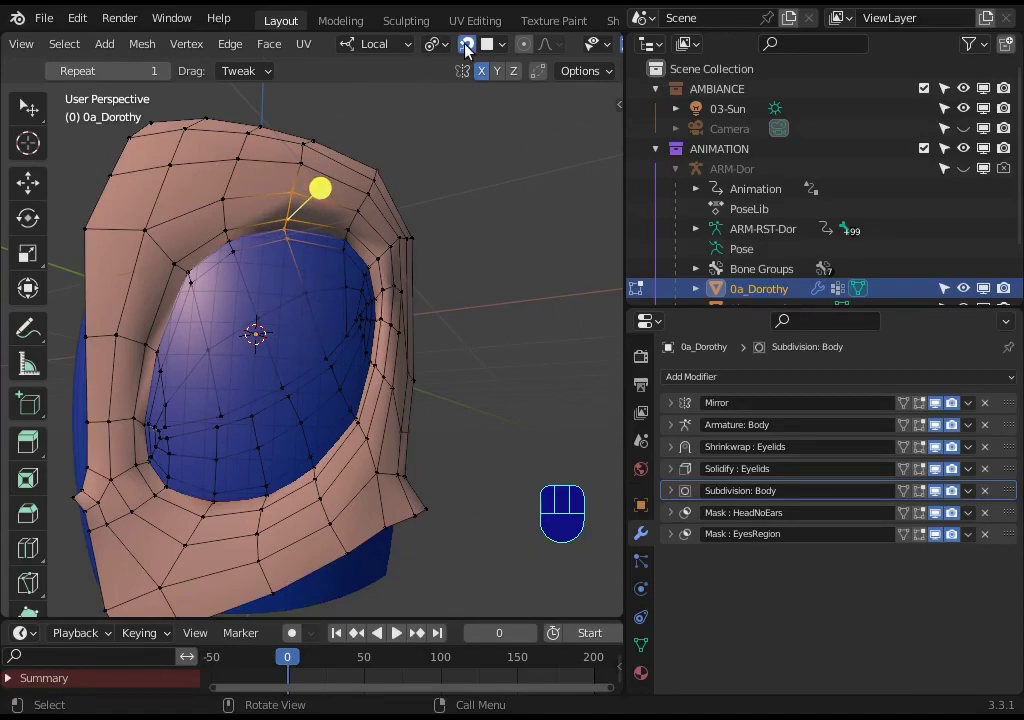
click(468, 48)
key(g)
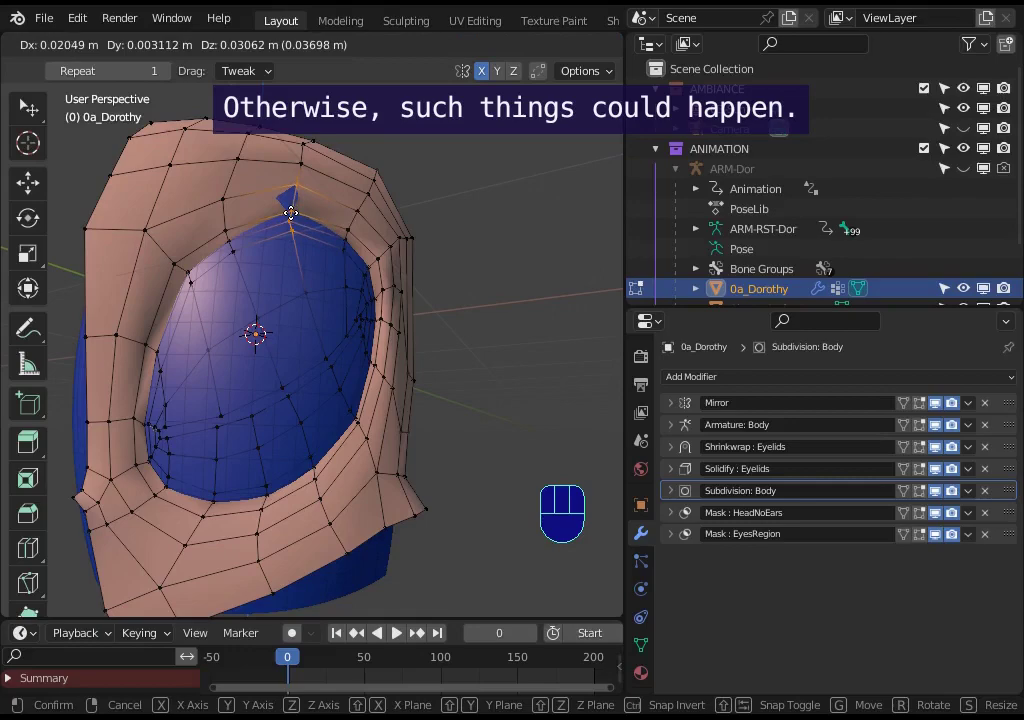
key(Escape)
click(471, 49)
Select the eyelid's inner edge loop and turn snapping back on
key(g)
key(1)
key(alt+a)
key(2)
click(282, 229)
key(1)
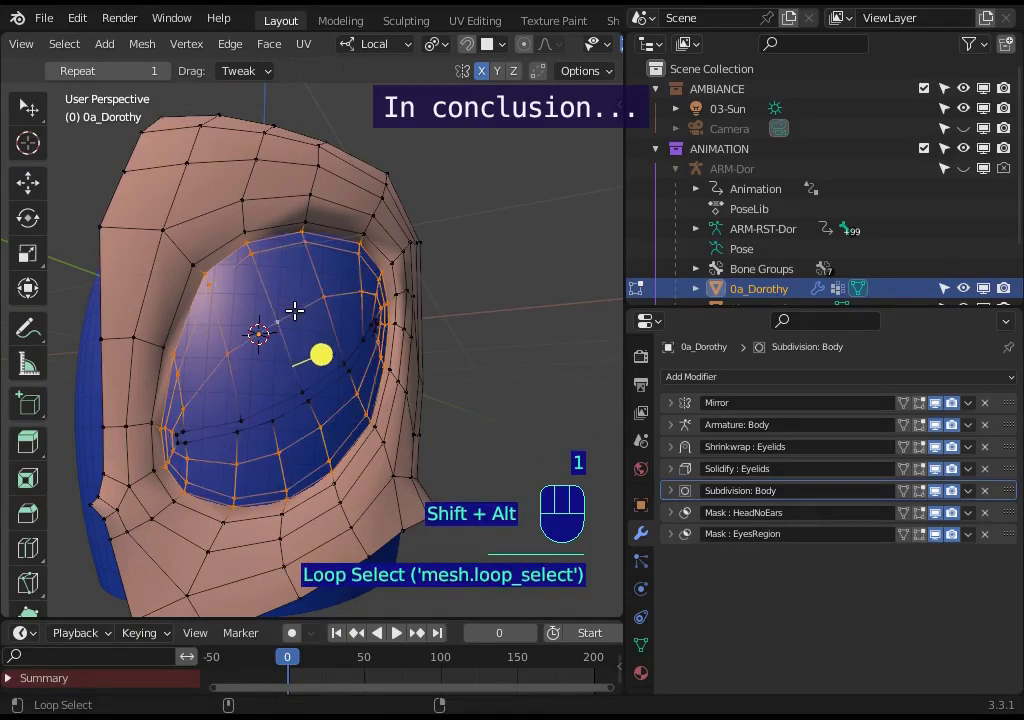
click(470, 62)
Adjust and select the eyelid rim edge loop, then return the head to object mode
key(g)
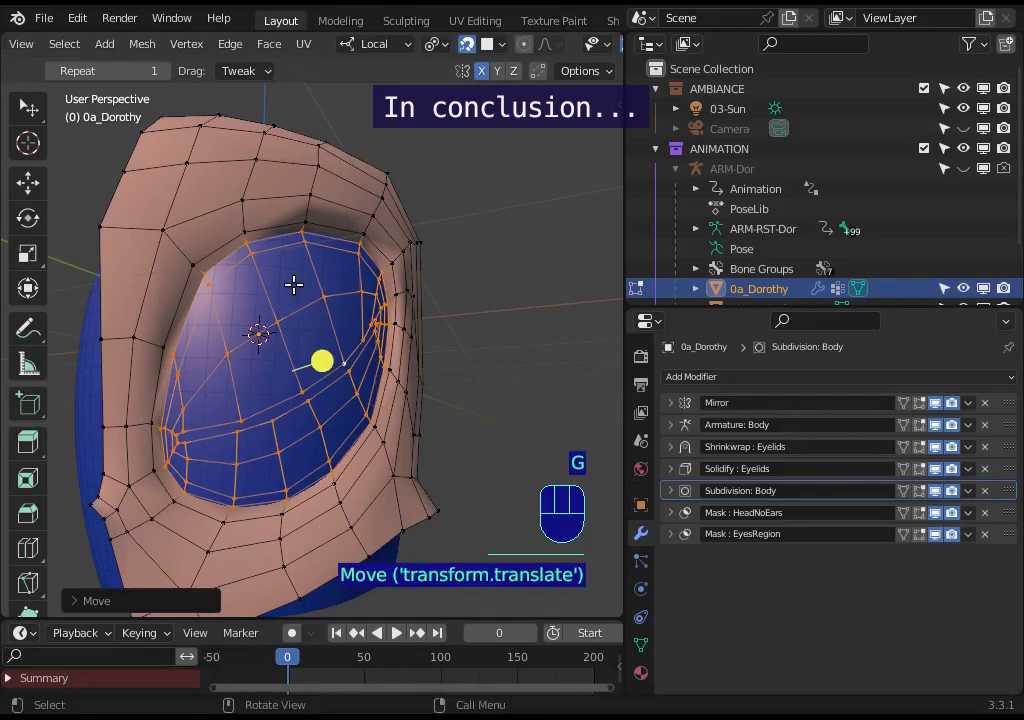
key(alt+a)
key(2)
key(1)
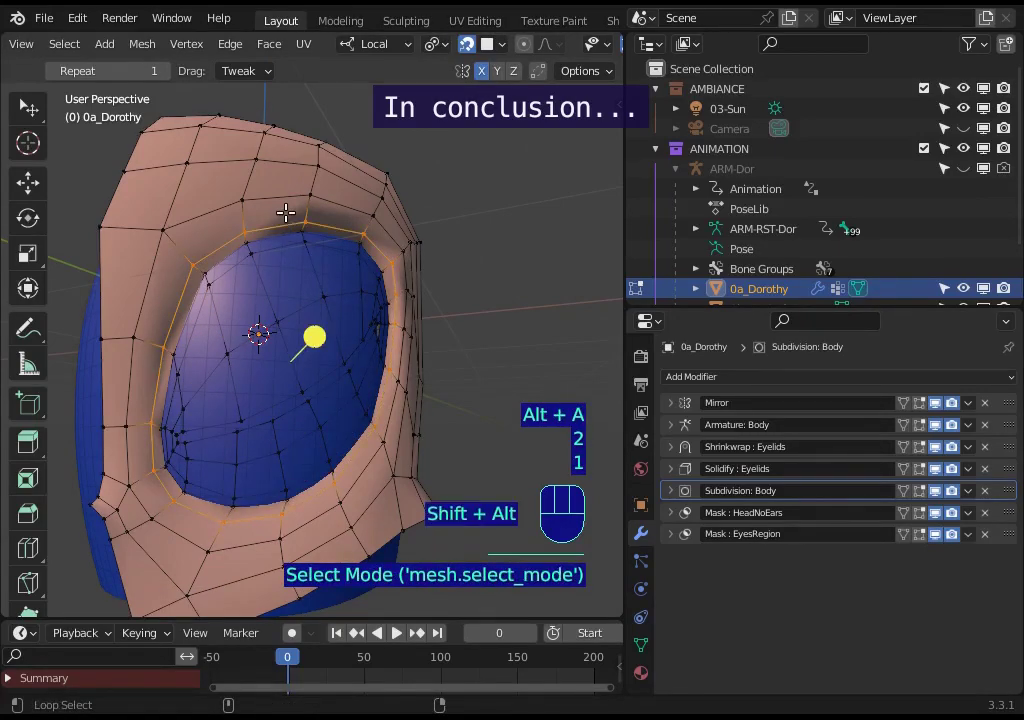
click(471, 47)
key(Tab)
Switch the viewport from rendered to plain solid shading and orbit around Dorothy's head
middle_click(470, 48)
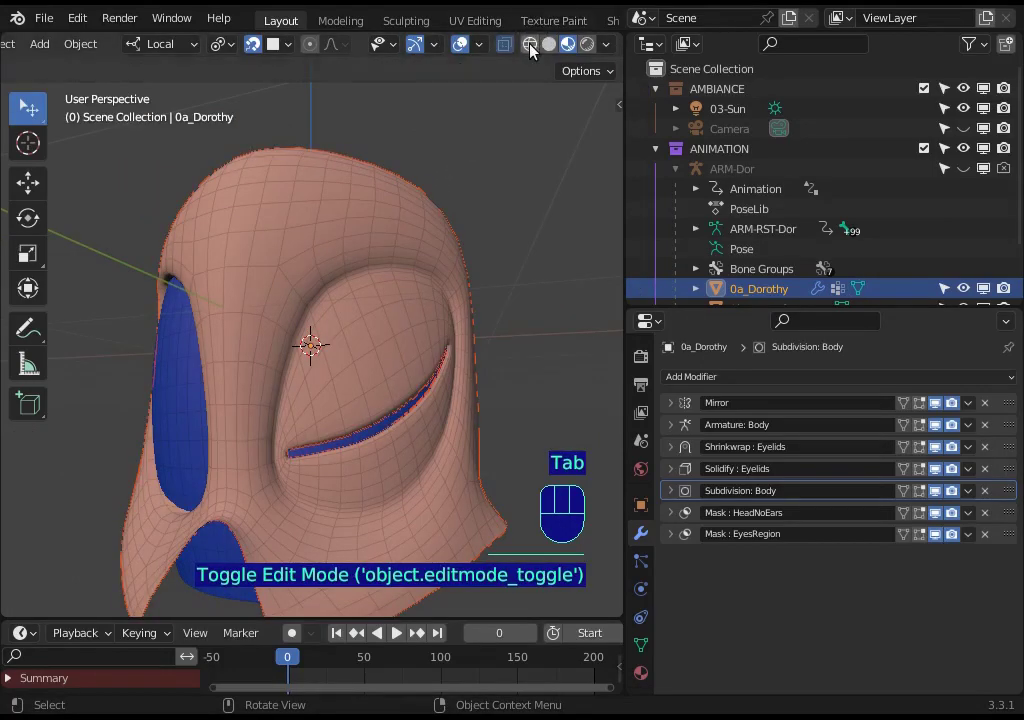
click(547, 54)
click(570, 54)
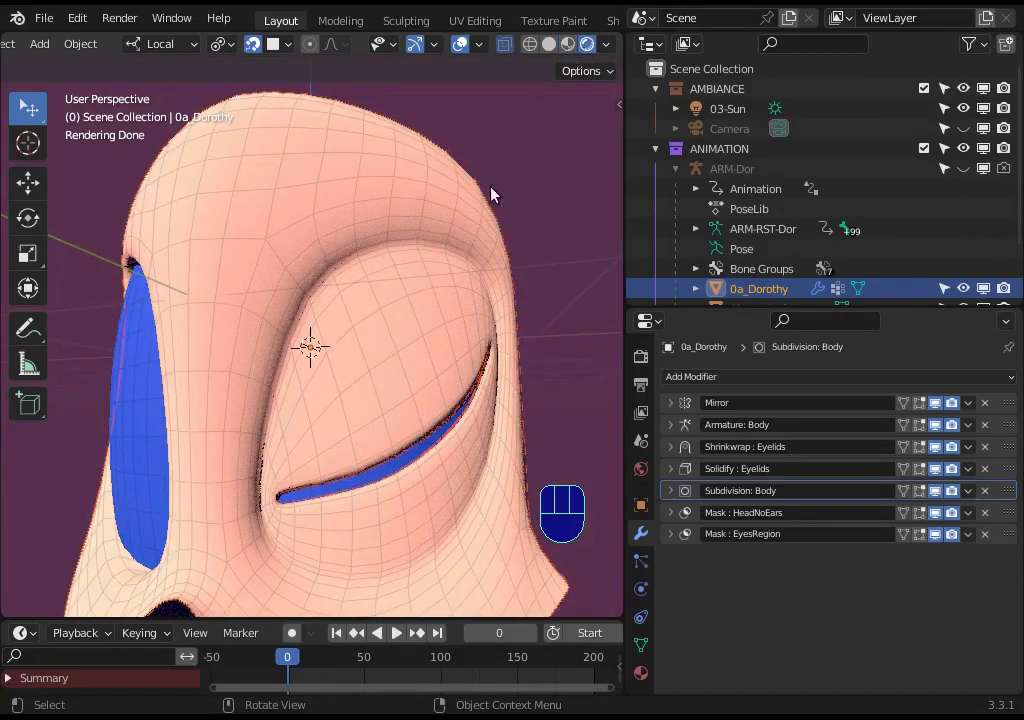
drag(459, 336, 400, 314)
drag(343, 337, 358, 340)
drag(399, 370, 384, 371)
drag(356, 386, 336, 384)
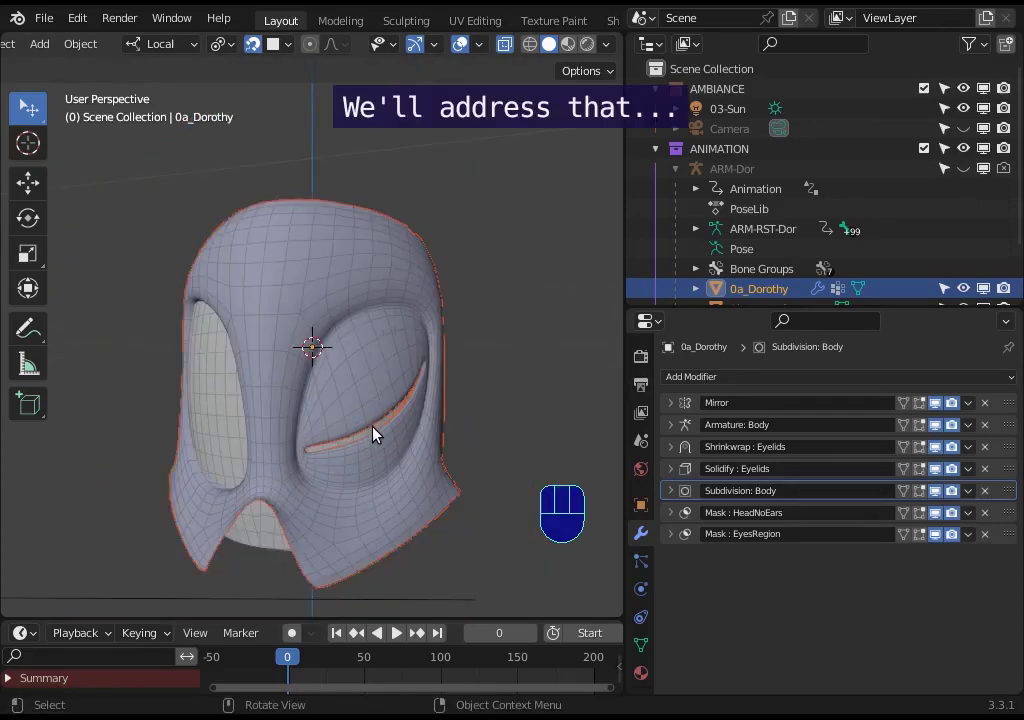
middle_click(464, 419)
middle_click(365, 428)
Reselect Dorothy's head object and add a new vertex group in Object Data properties
middle_click(461, 442)
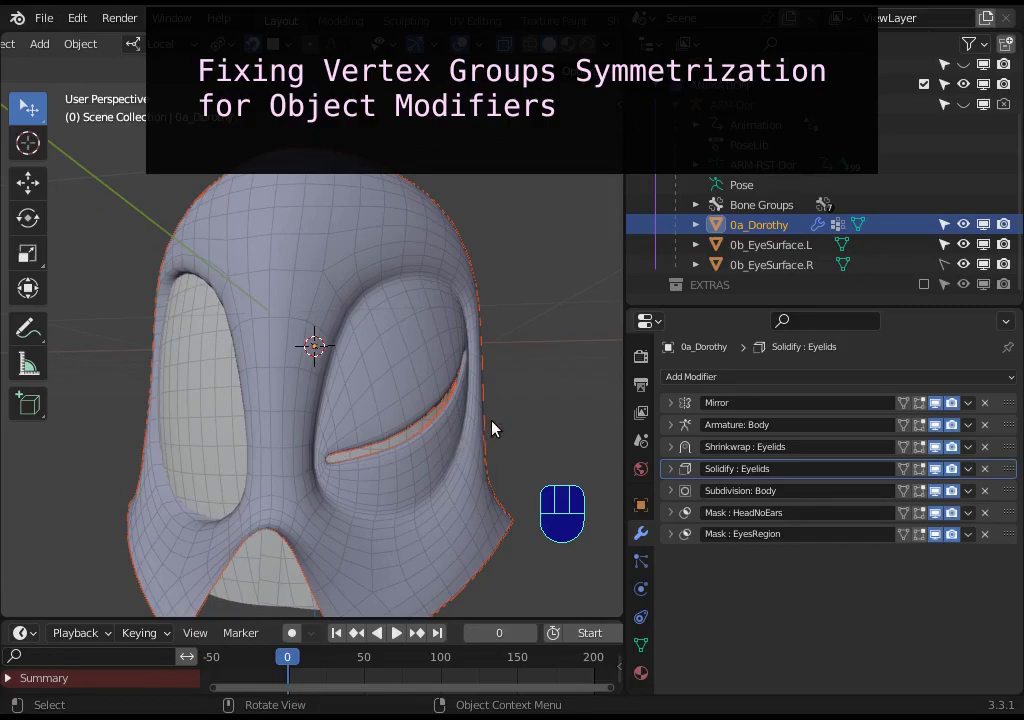
click(222, 400)
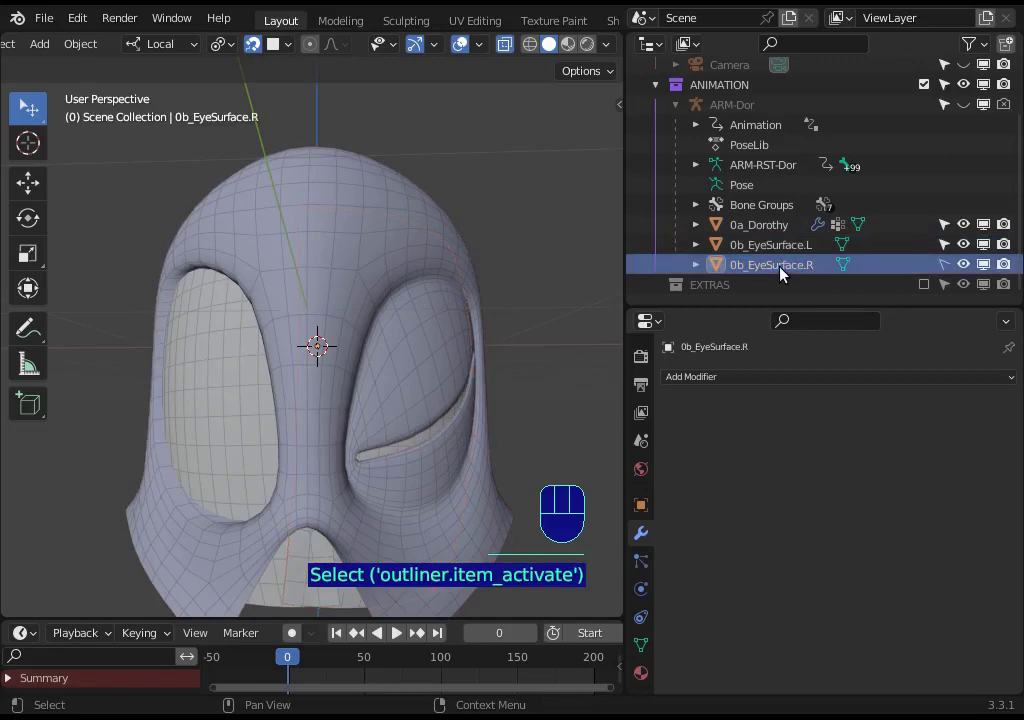
drag(786, 267, 793, 269)
drag(792, 270, 792, 251)
click(791, 248)
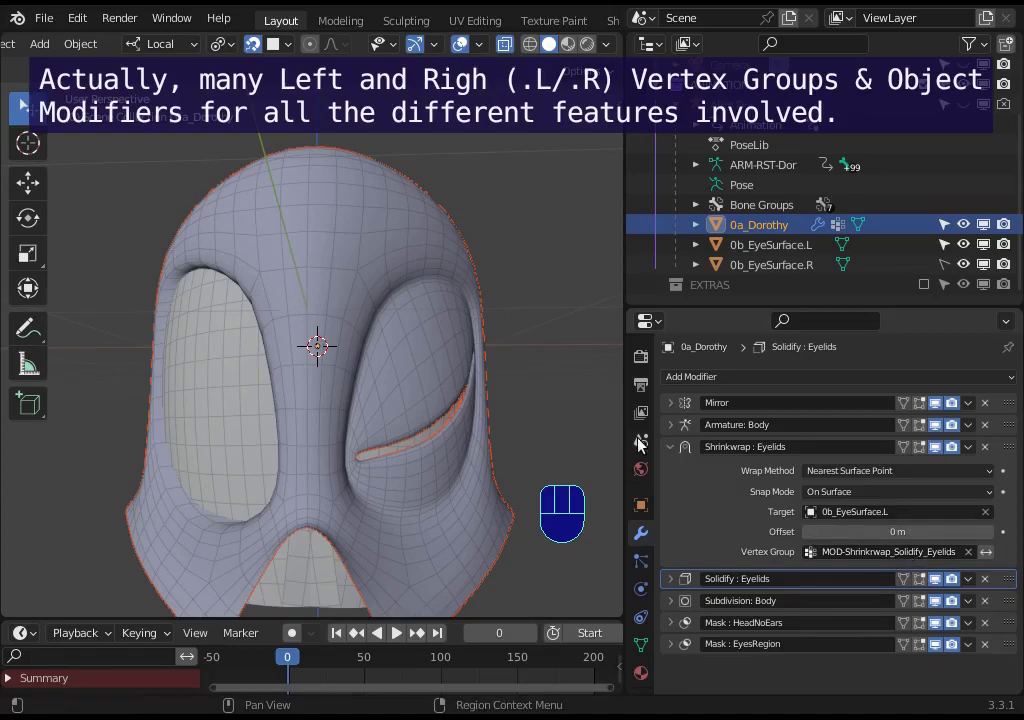
click(675, 450)
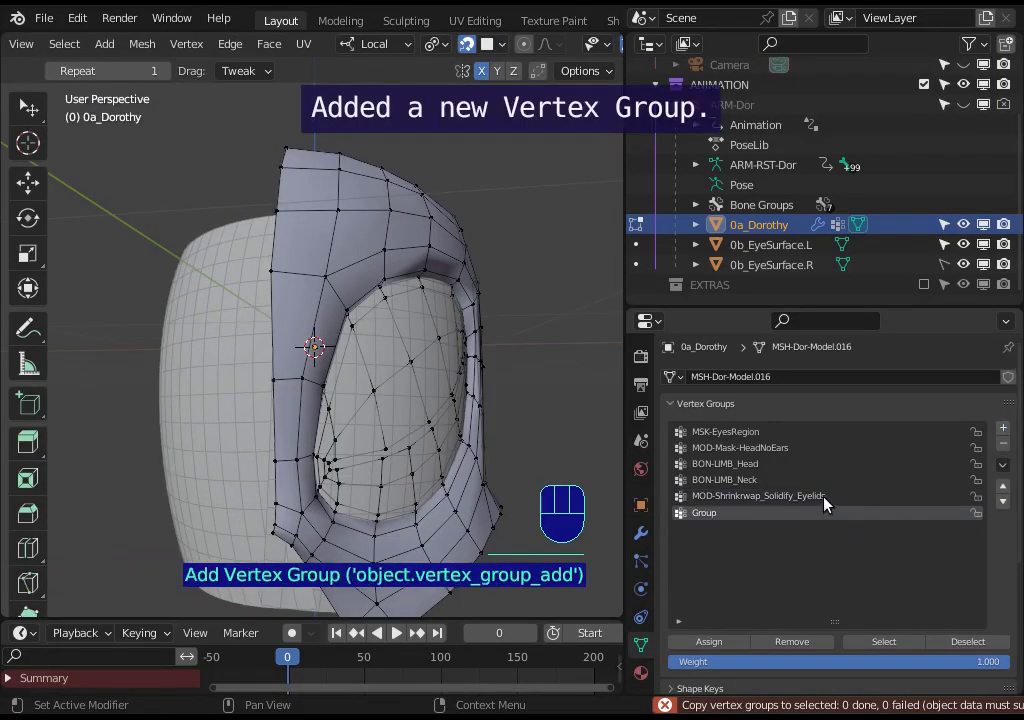
Assign the eyelid vertices to the new group in edit mode and return to object mode
key(3)
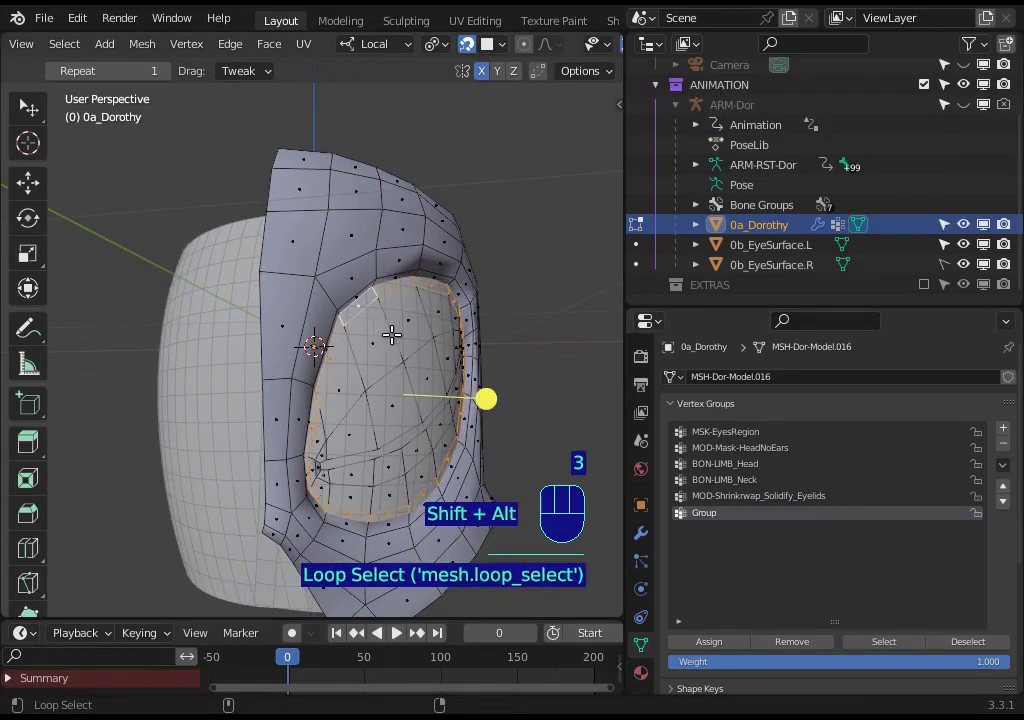
drag(401, 331, 415, 381)
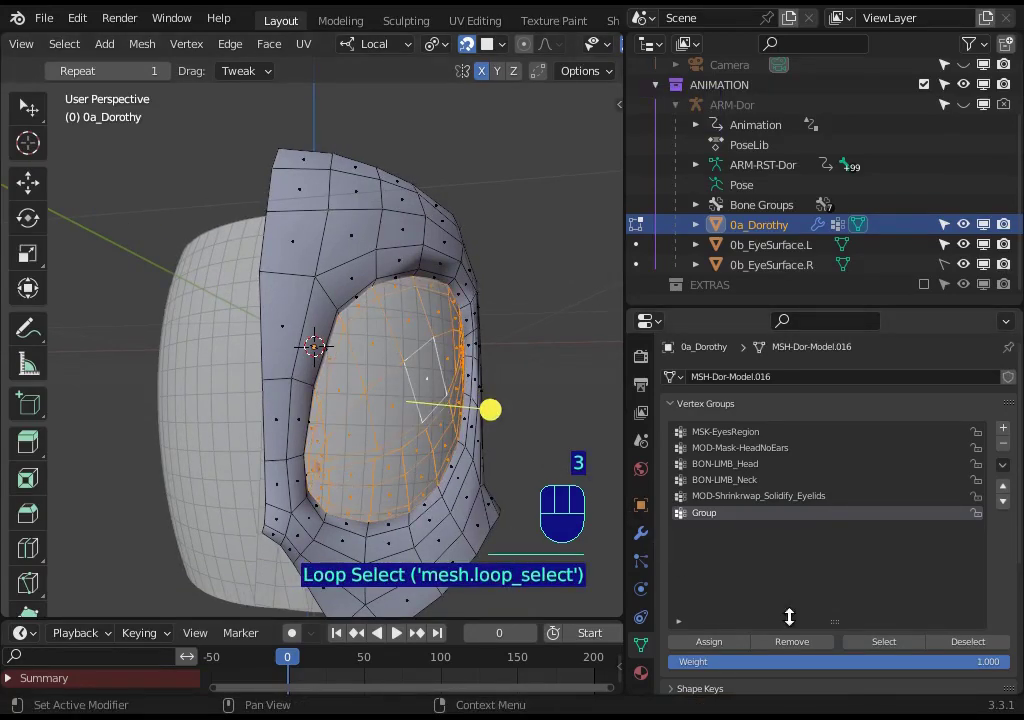
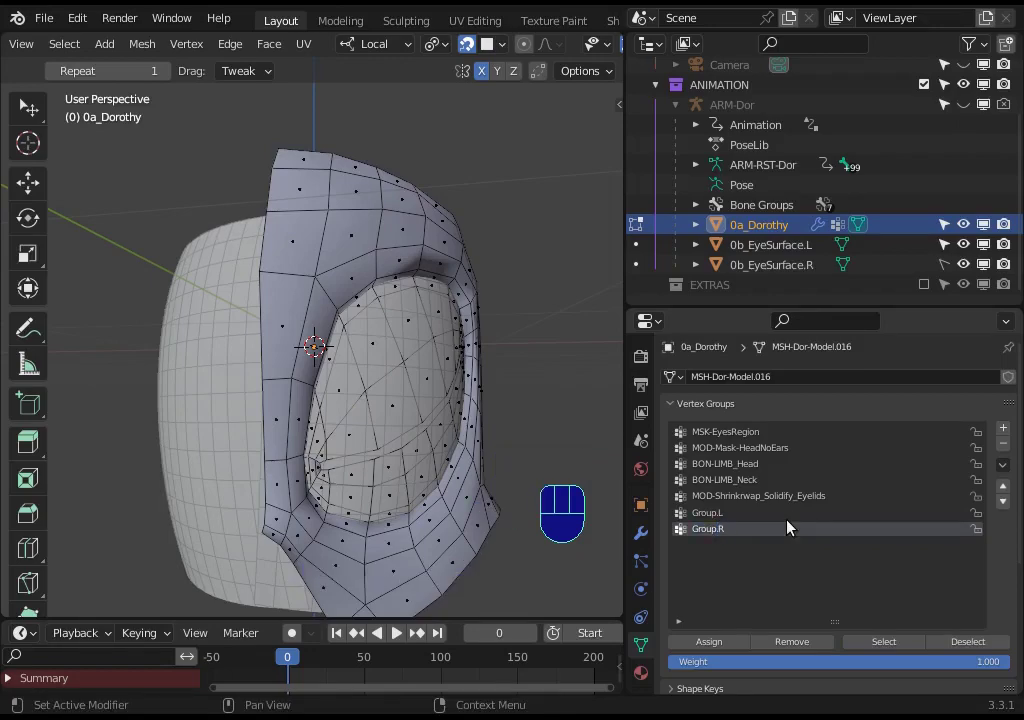
click(884, 644)
key(alt+a)
key(alt+a)
click(797, 575)
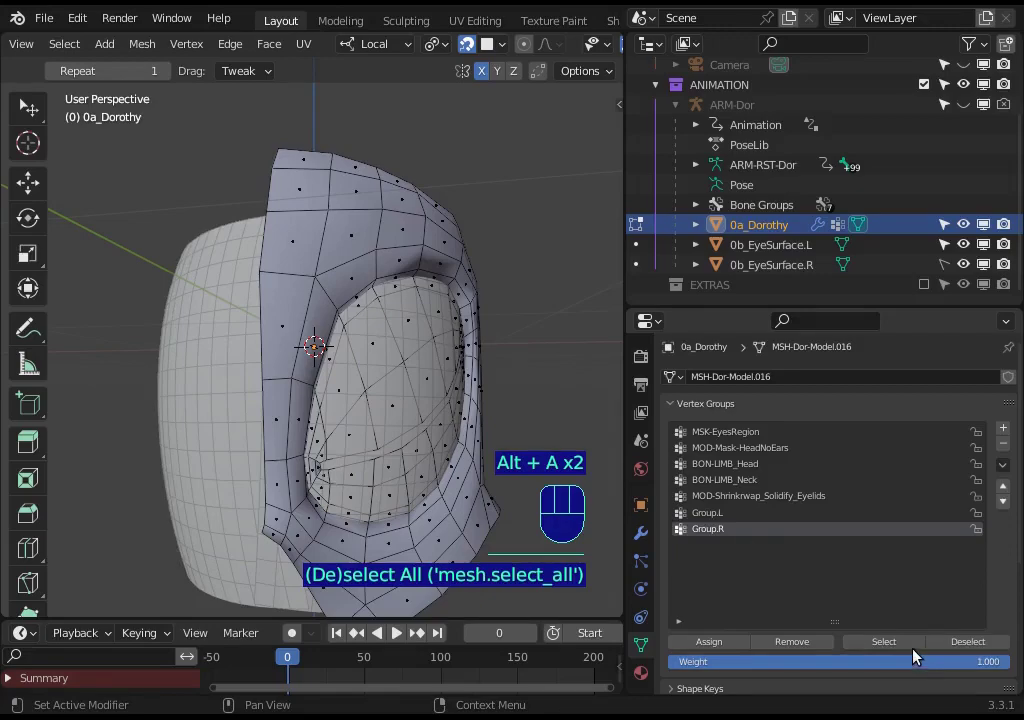
key(alt+a)
key(ctrl+Tab)
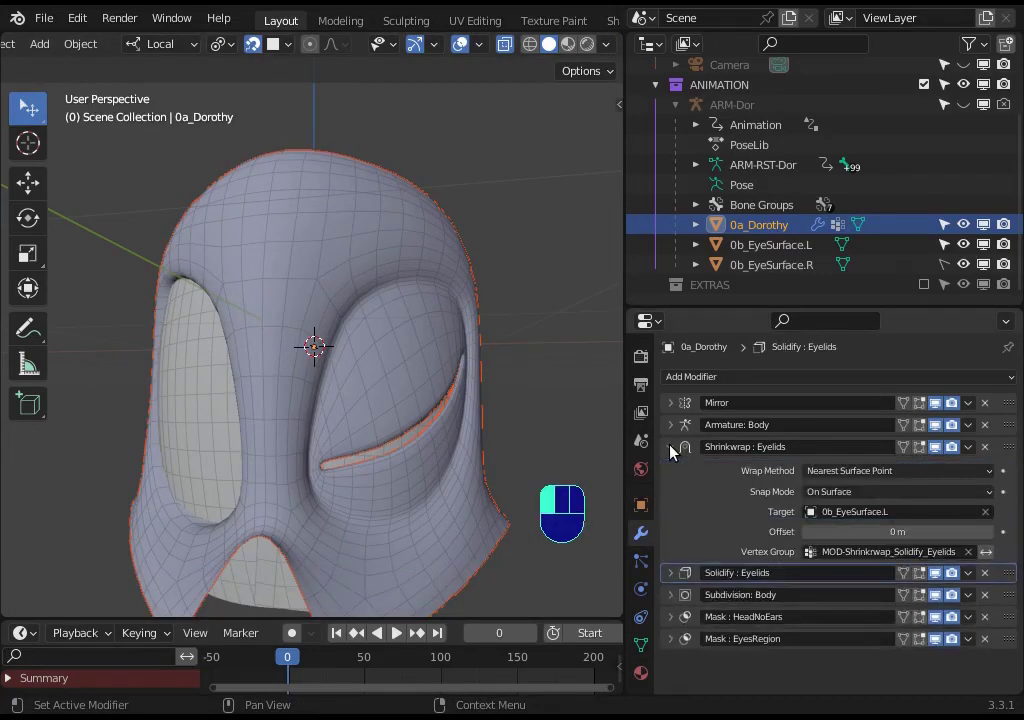
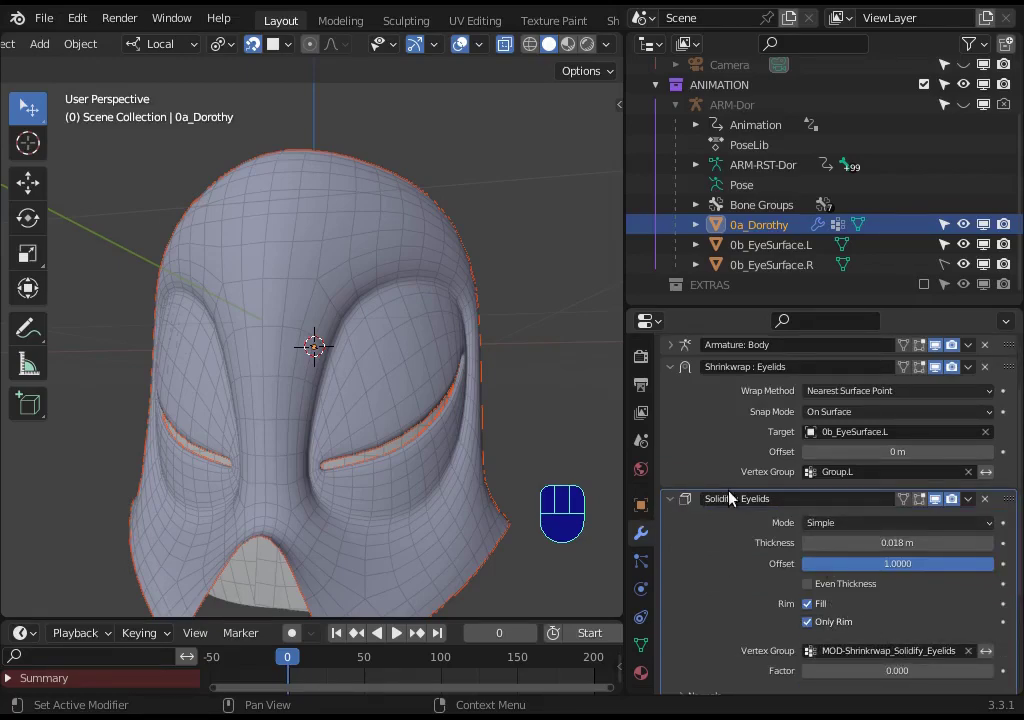
Set the eyelids shrinkwrap modifier's vertex group to Group.L, collapsing the solidify panel
click(676, 500)
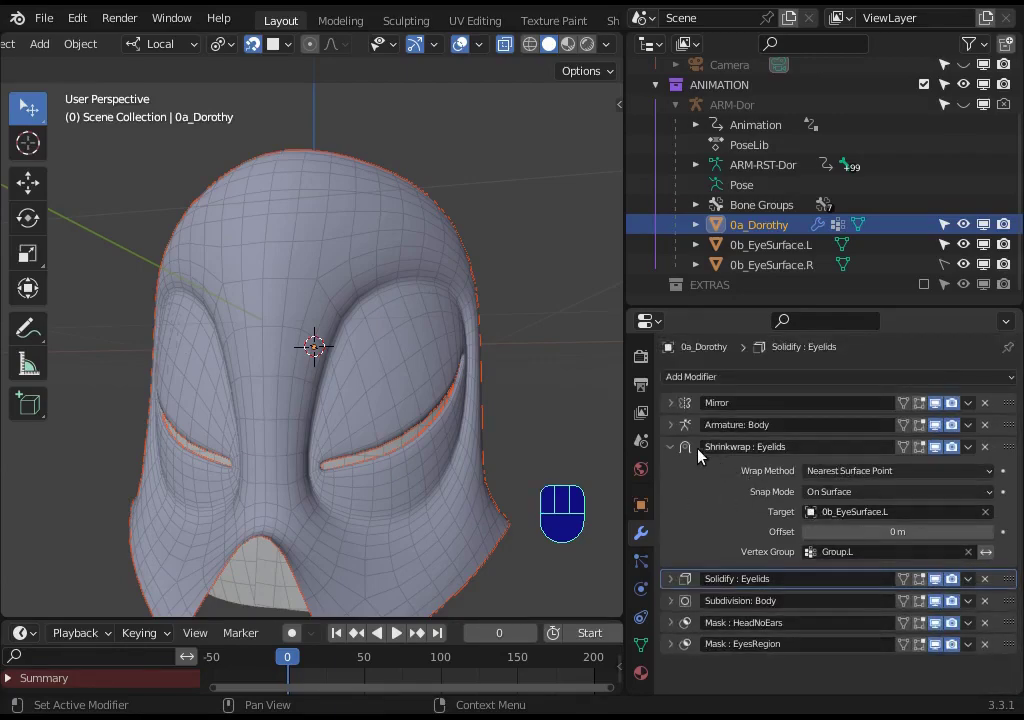
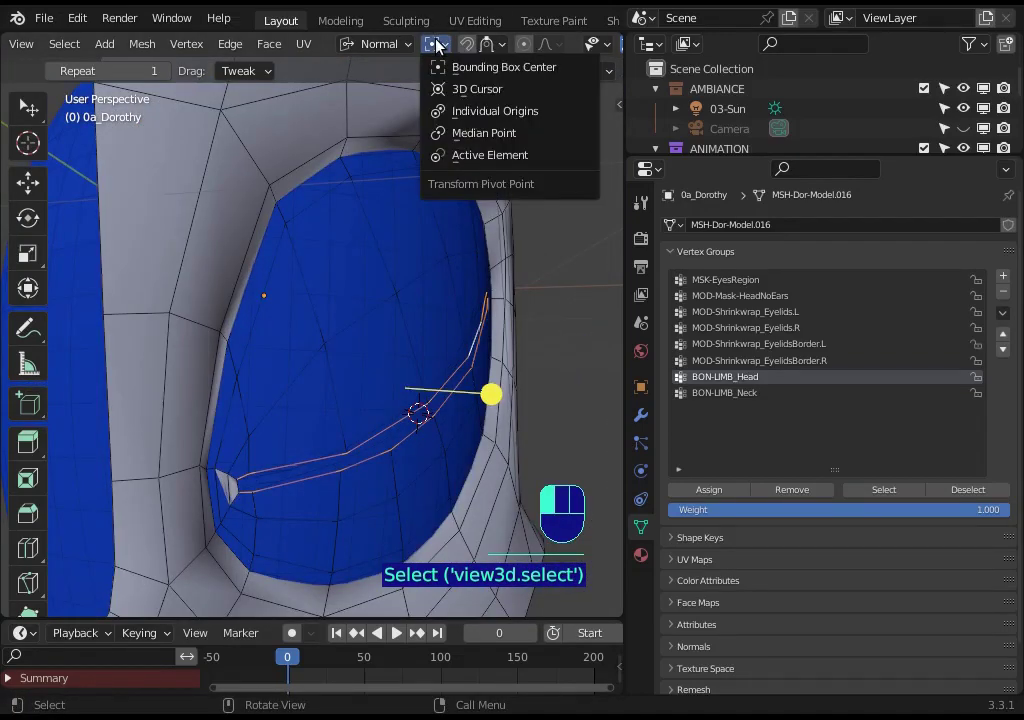
Orbit the view around the eye corner to inspect the small border piece
drag(392, 49, 431, 369)
drag(421, 409, 436, 421)
middle_click(423, 432)
drag(404, 436, 369, 449)
middle_click(378, 432)
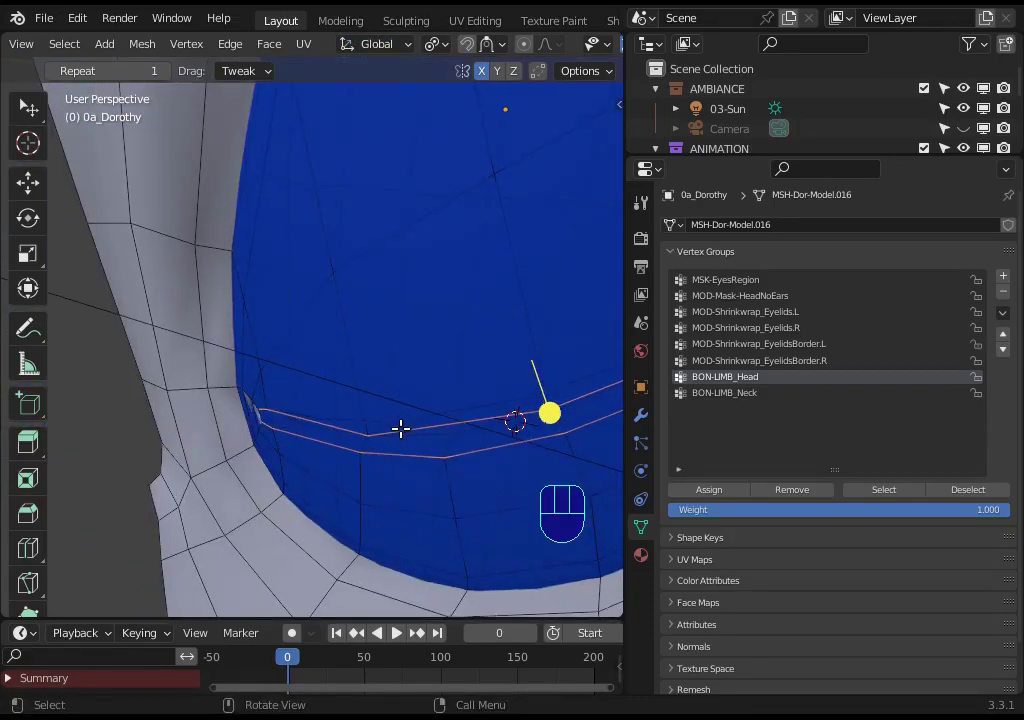
middle_click(386, 425)
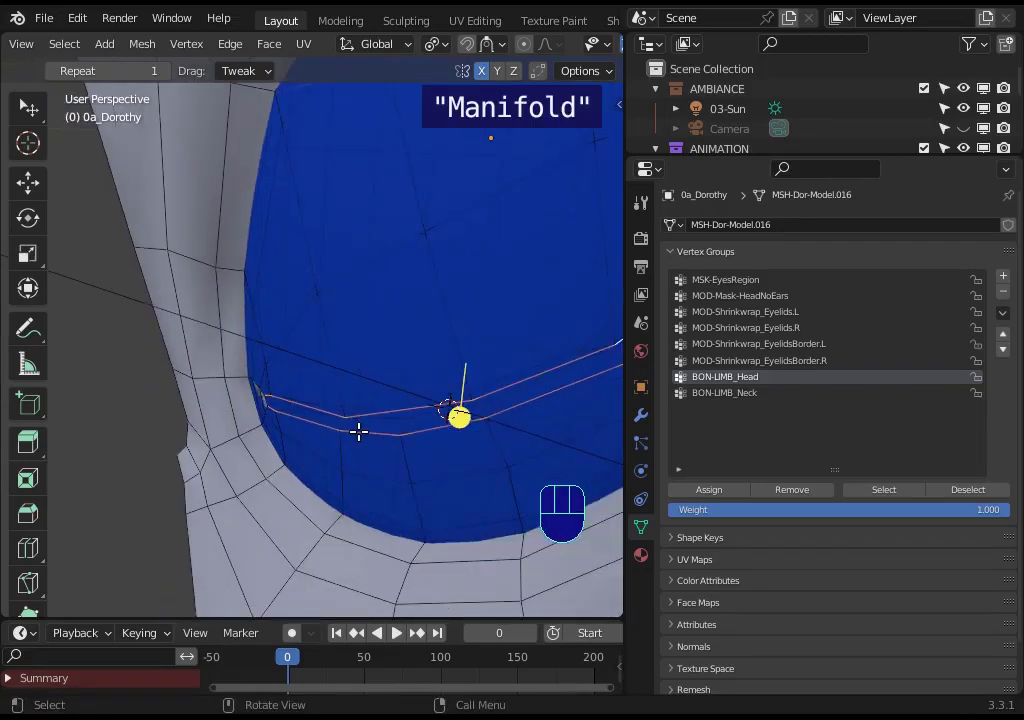
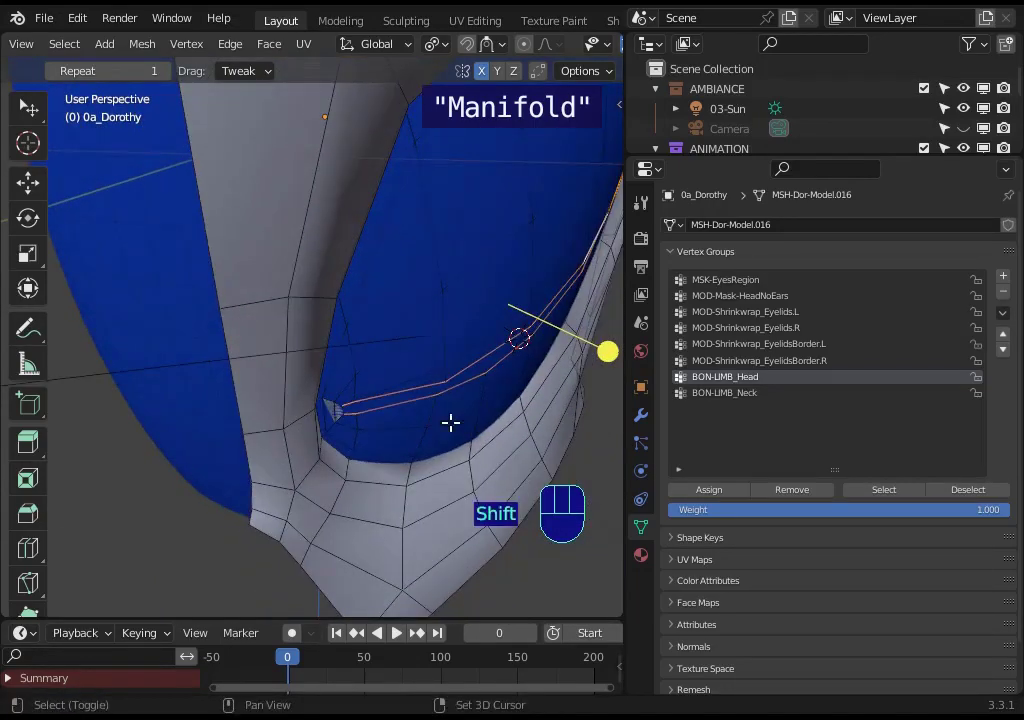
middle_click(237, 427)
drag(274, 413, 411, 400)
drag(414, 405, 381, 399)
drag(397, 397, 402, 363)
middle_click(393, 382)
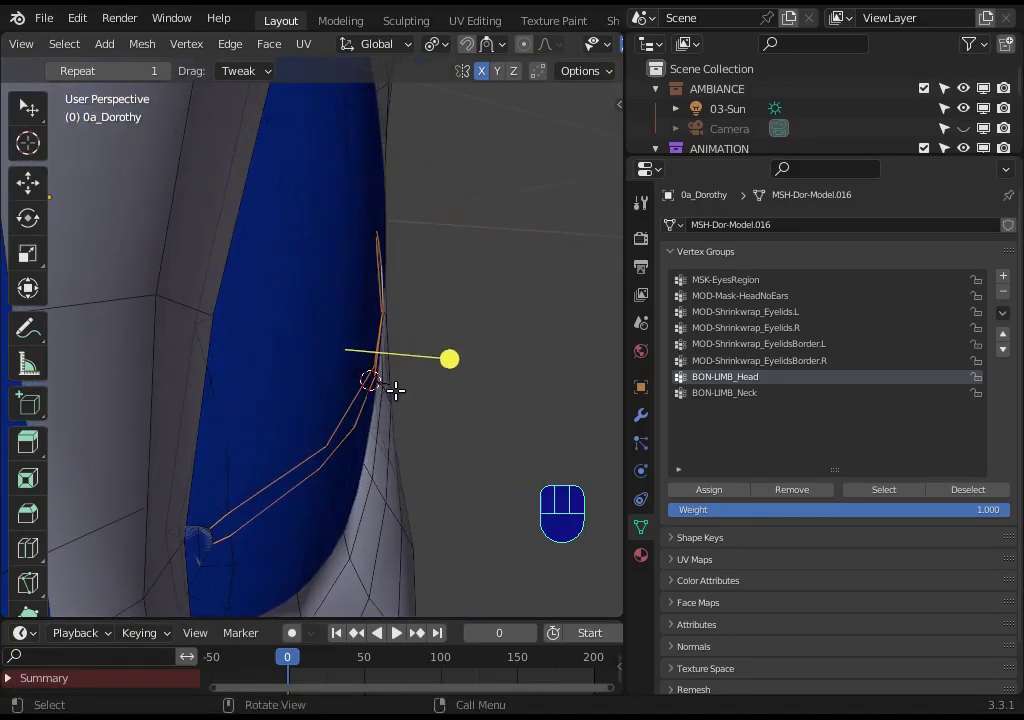
Move the border piece to the eye opening's edge and turn it to follow that edge
key(e)
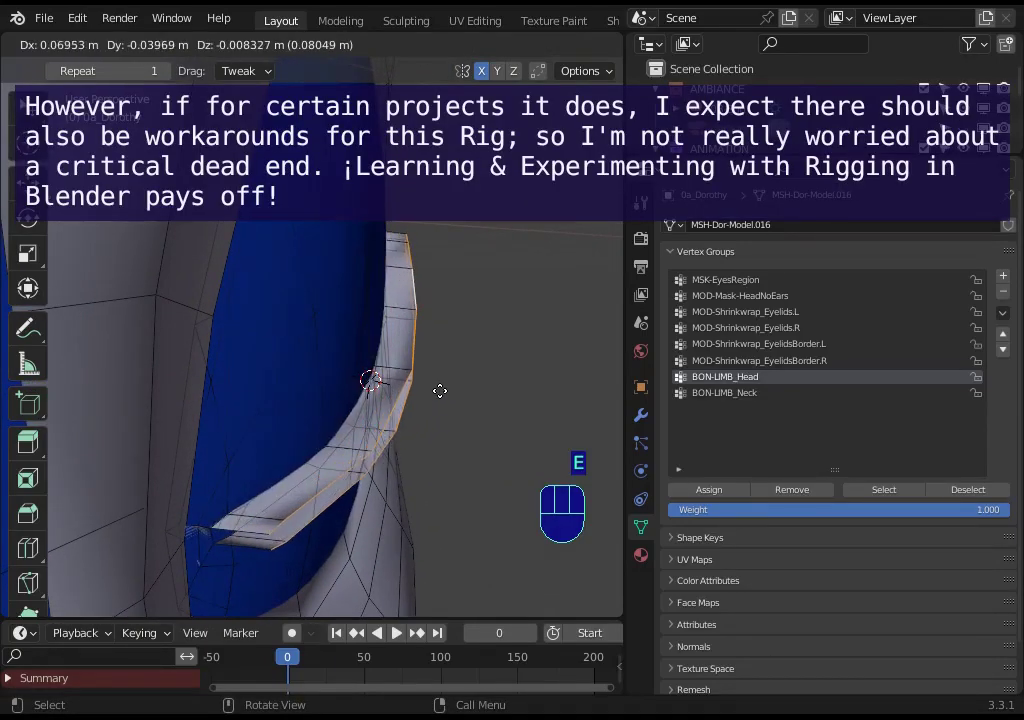
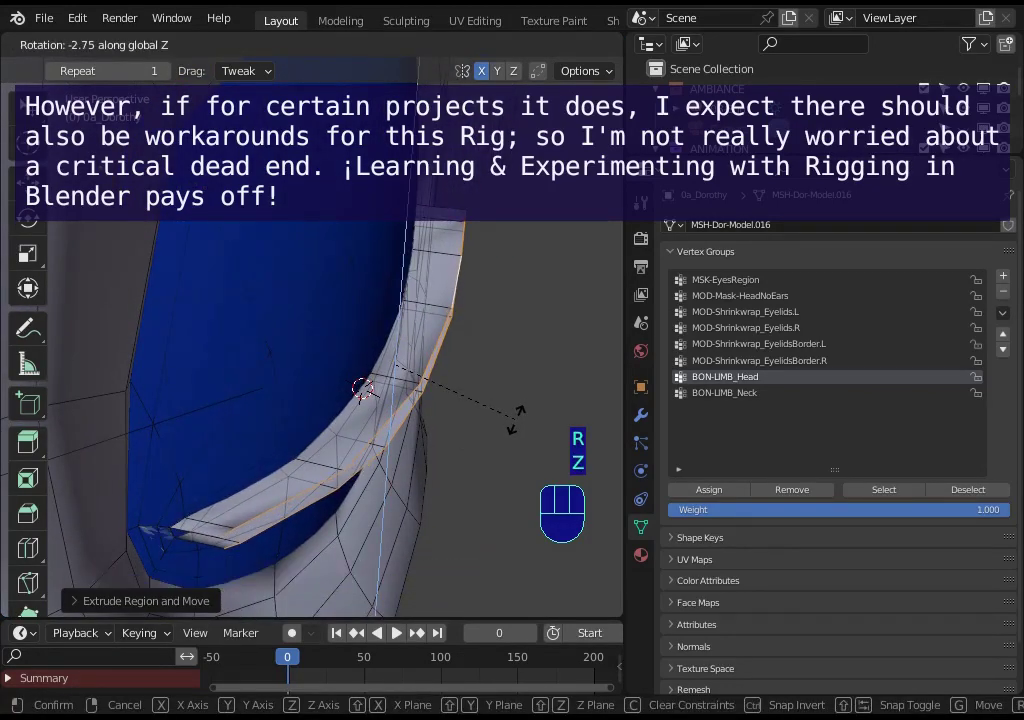
drag(437, 394, 385, 357)
middle_click(370, 354)
Place the border piece at the eye corner and orbit toward the eyelash mesh
key(g)
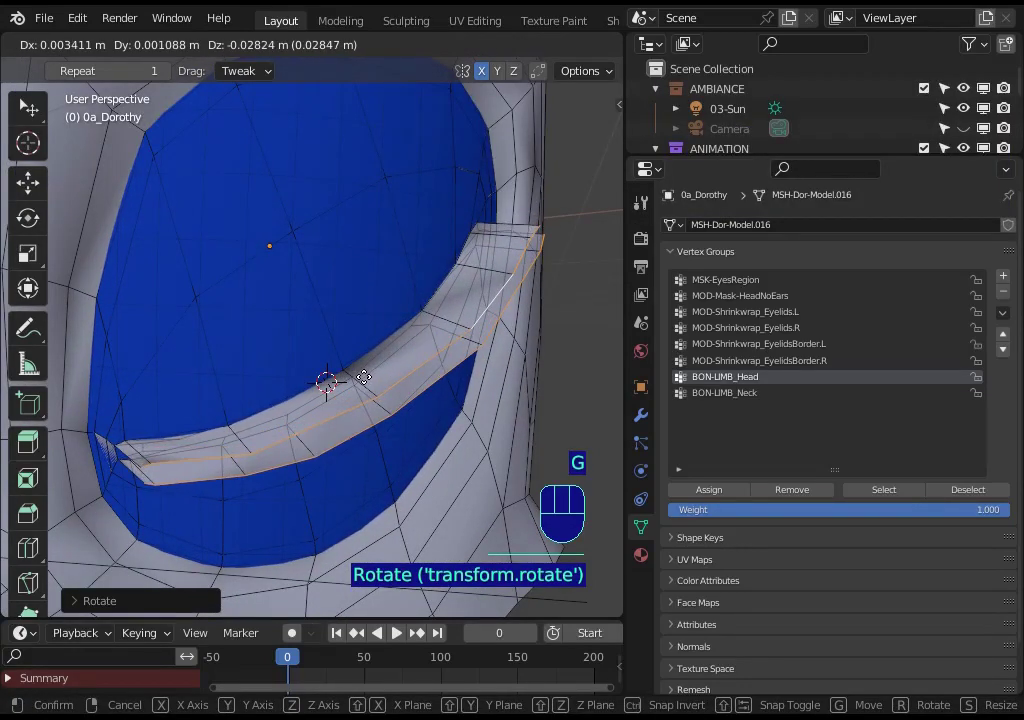
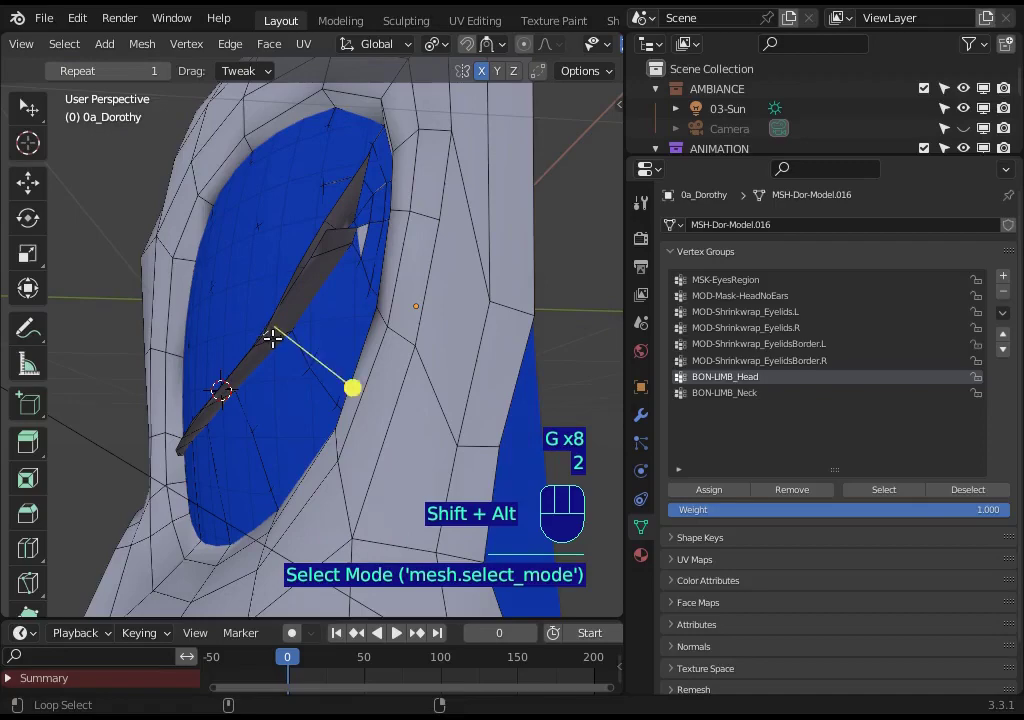
drag(303, 384, 359, 424)
key(alt+a)
key(alt+z)
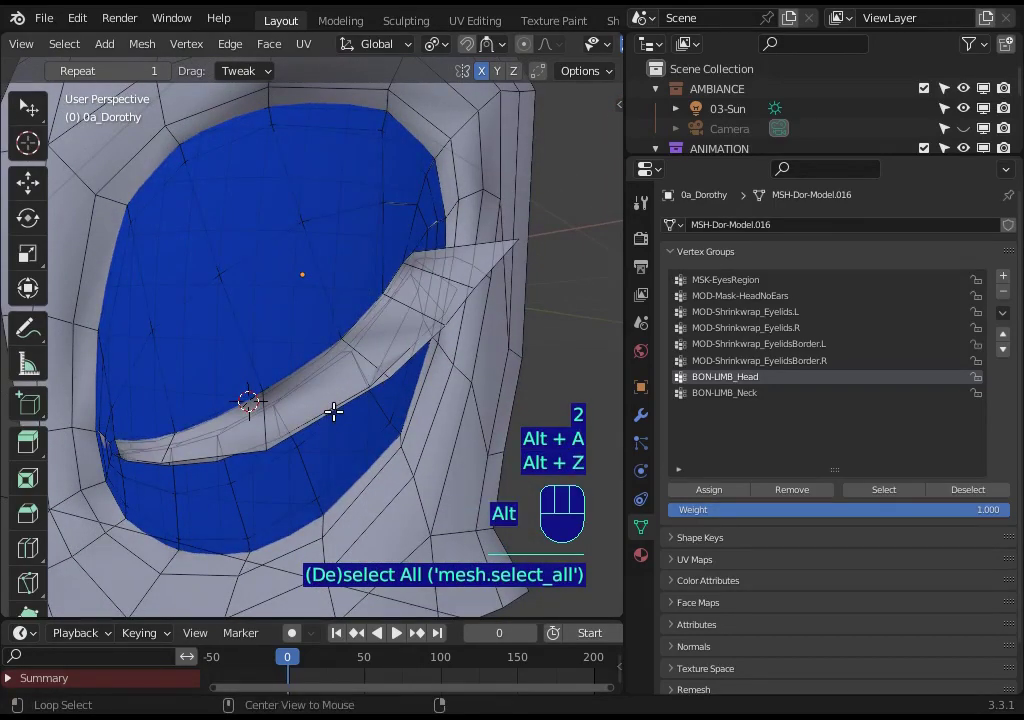
drag(317, 405, 304, 394)
Move the eyelash tip so its point follows the edge of the eye opening
key(g)
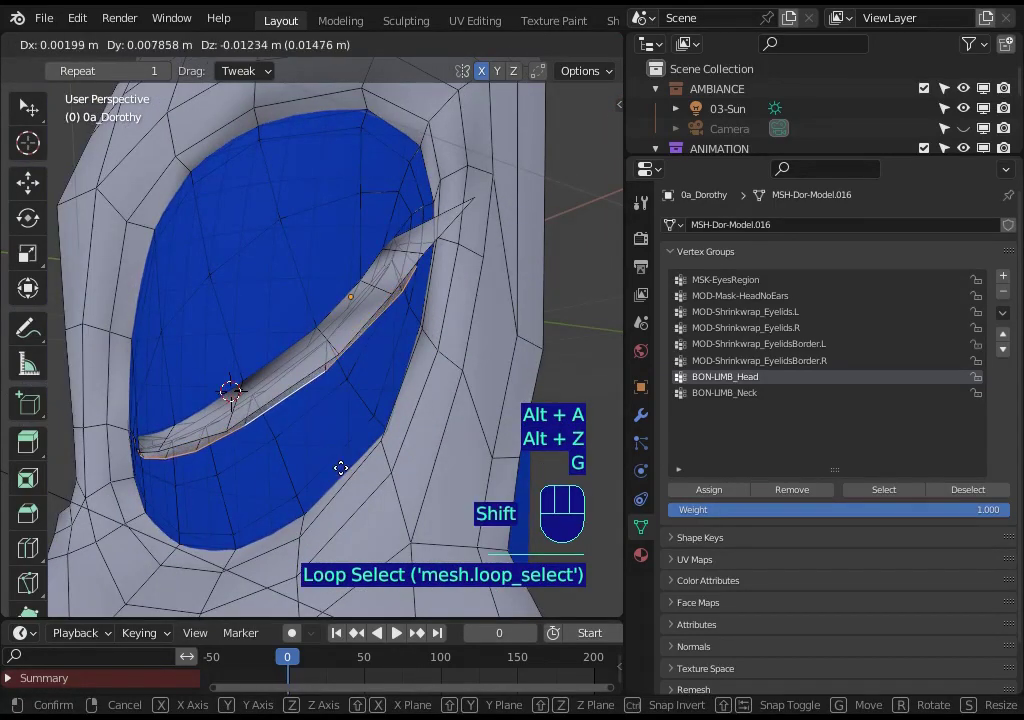
drag(344, 465, 259, 357)
drag(278, 362, 347, 381)
key(alt+a)
key(1)
key(alt+z)
Add a third material slot with a new material and set its base colour to orange
key(3)
drag(396, 442, 304, 418)
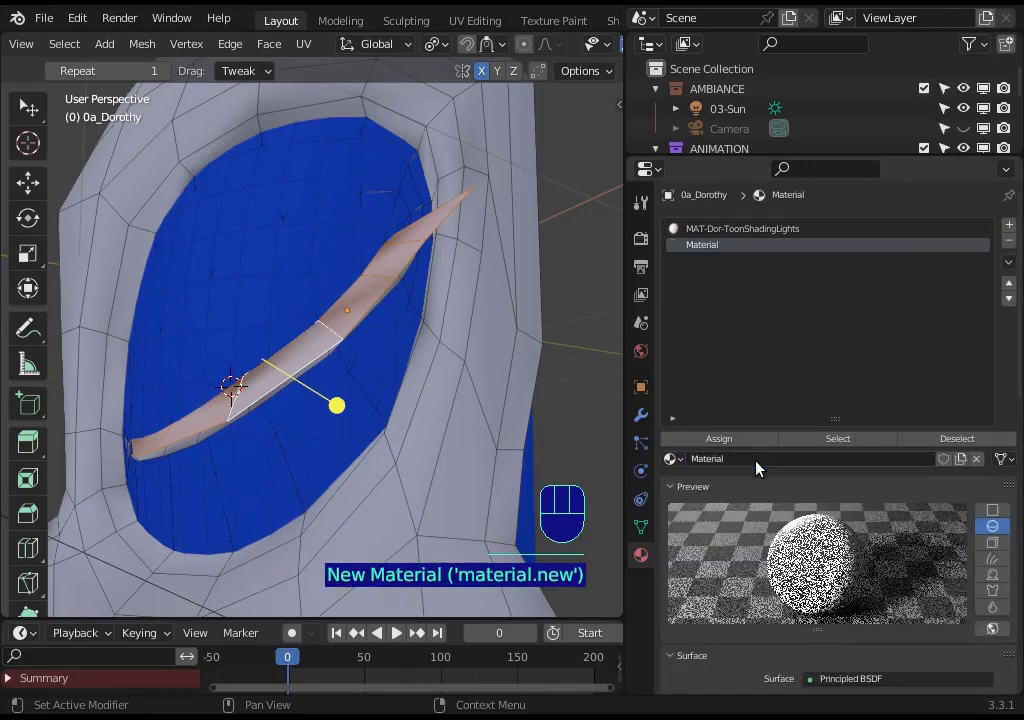
click(857, 598)
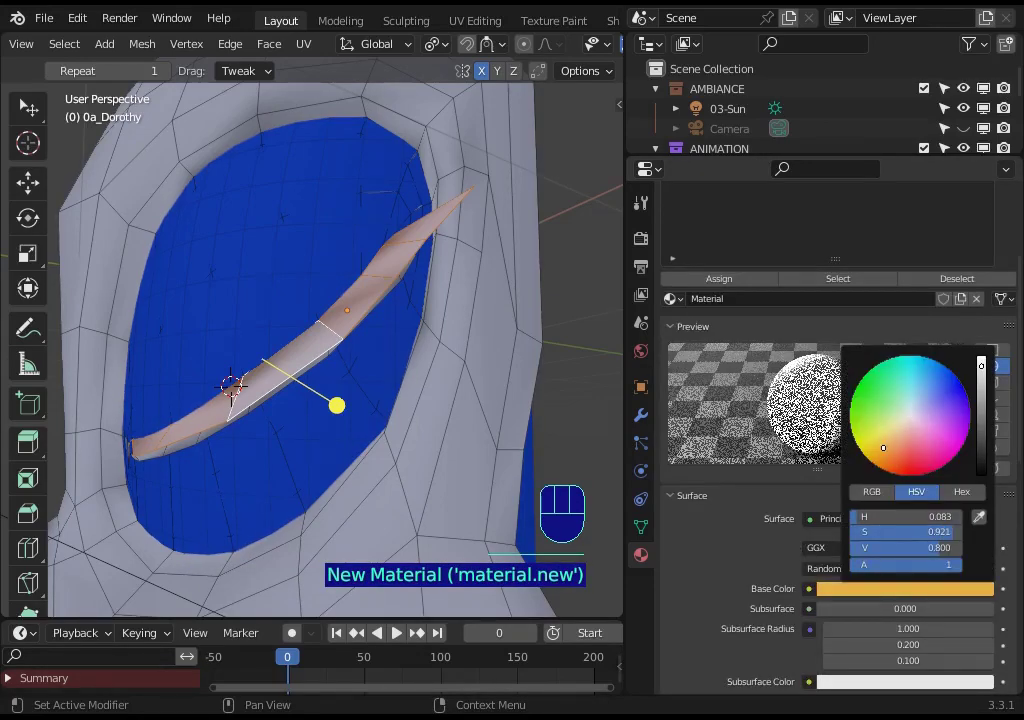
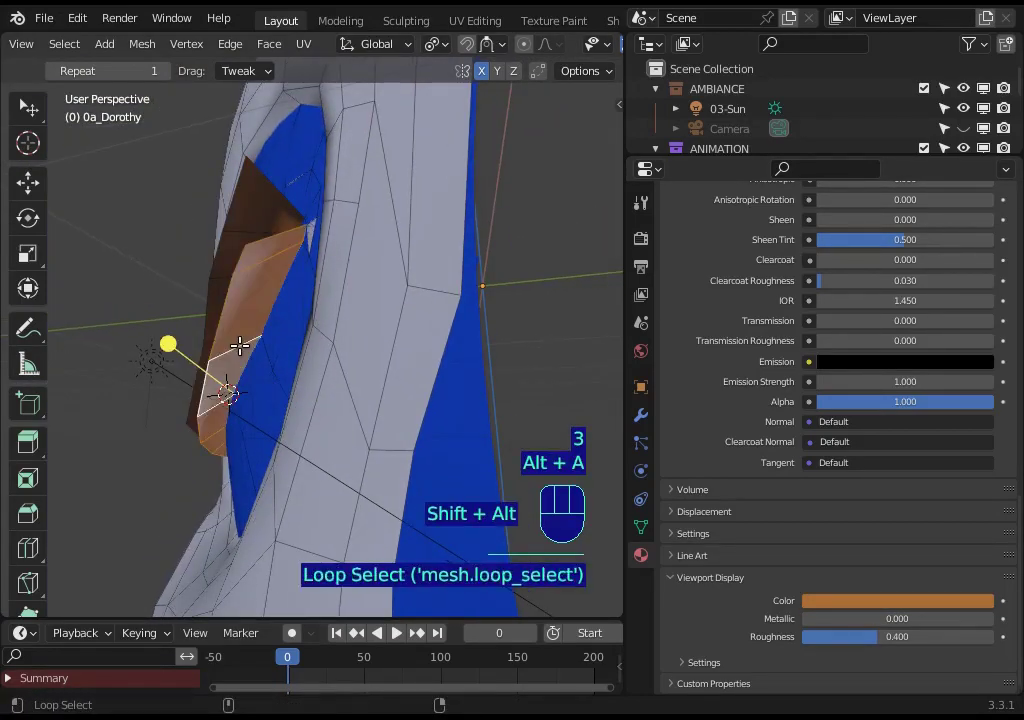
click(959, 466)
click(1006, 231)
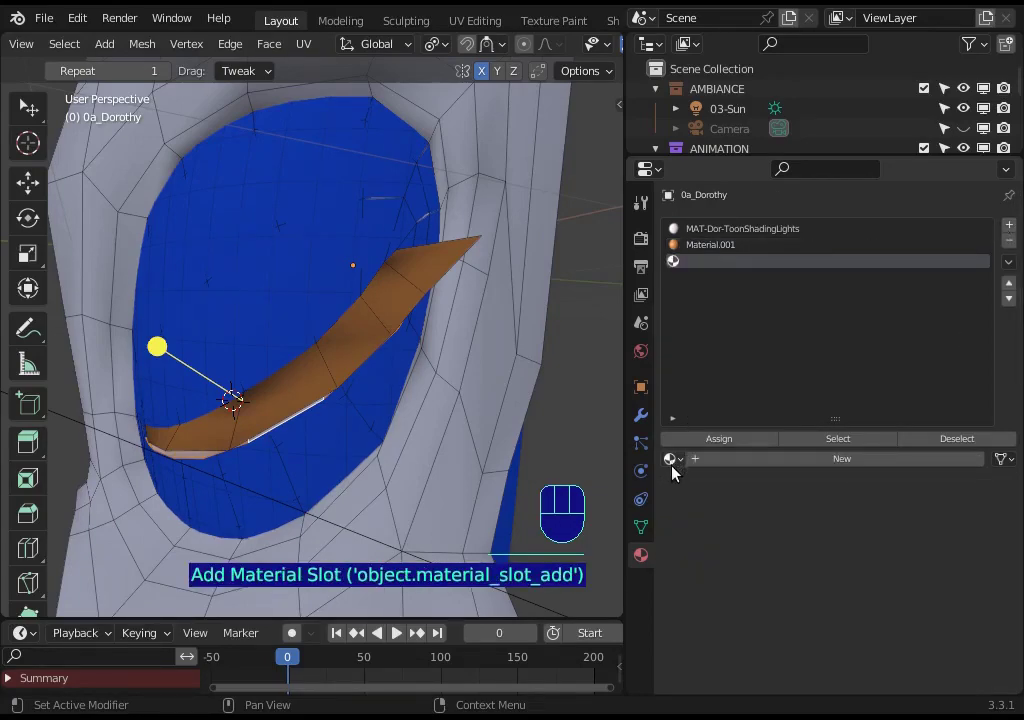
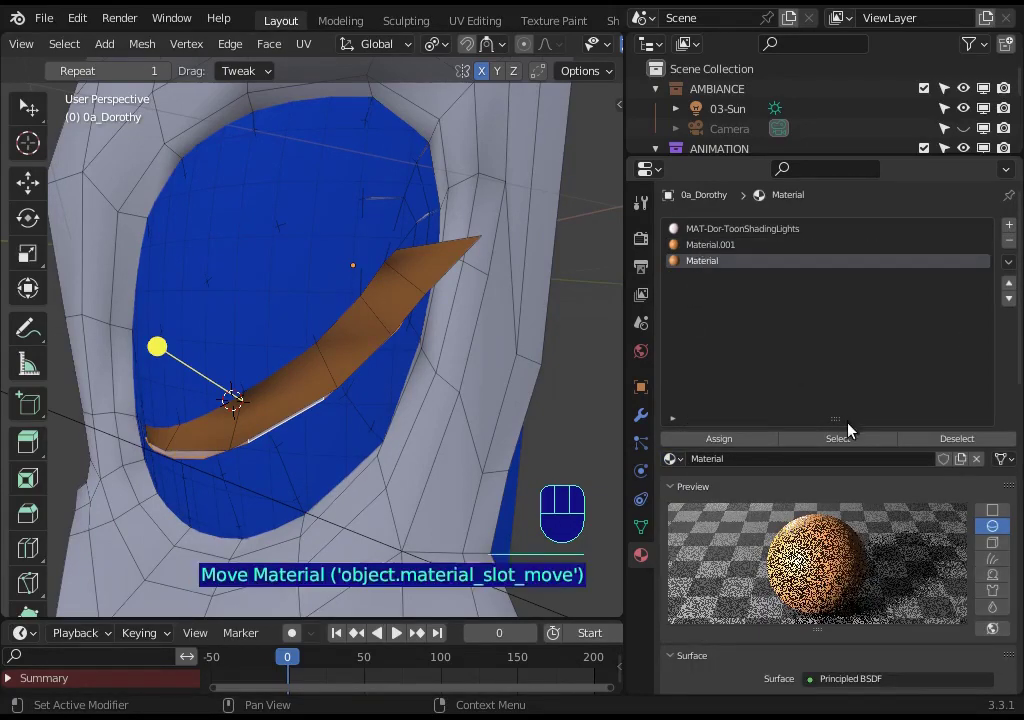
key(ctrl+c)
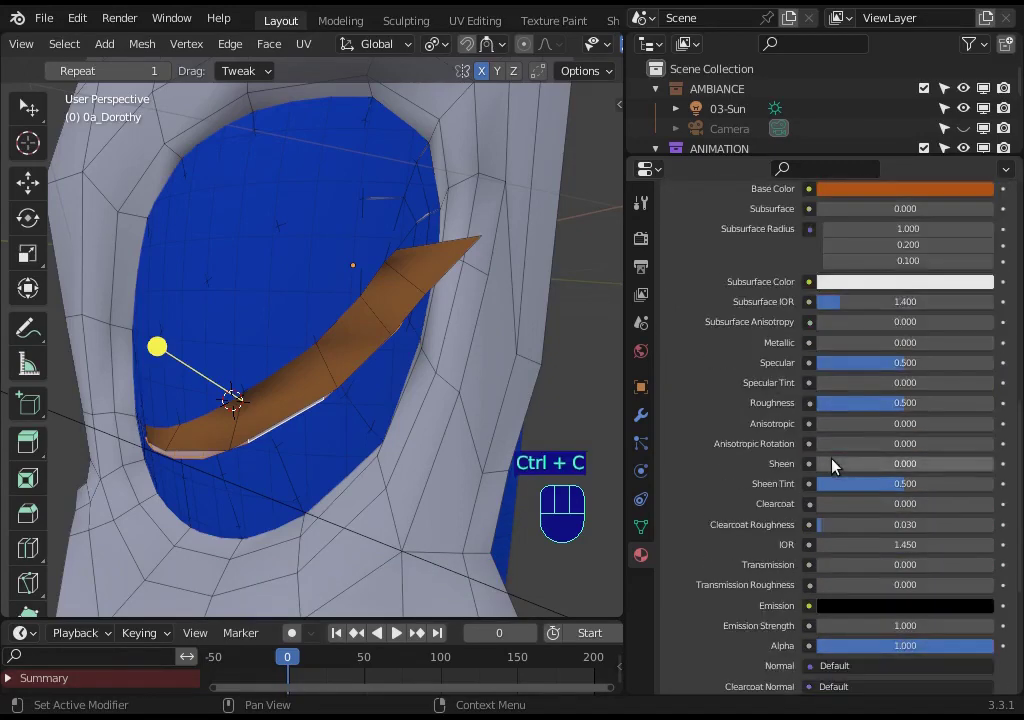
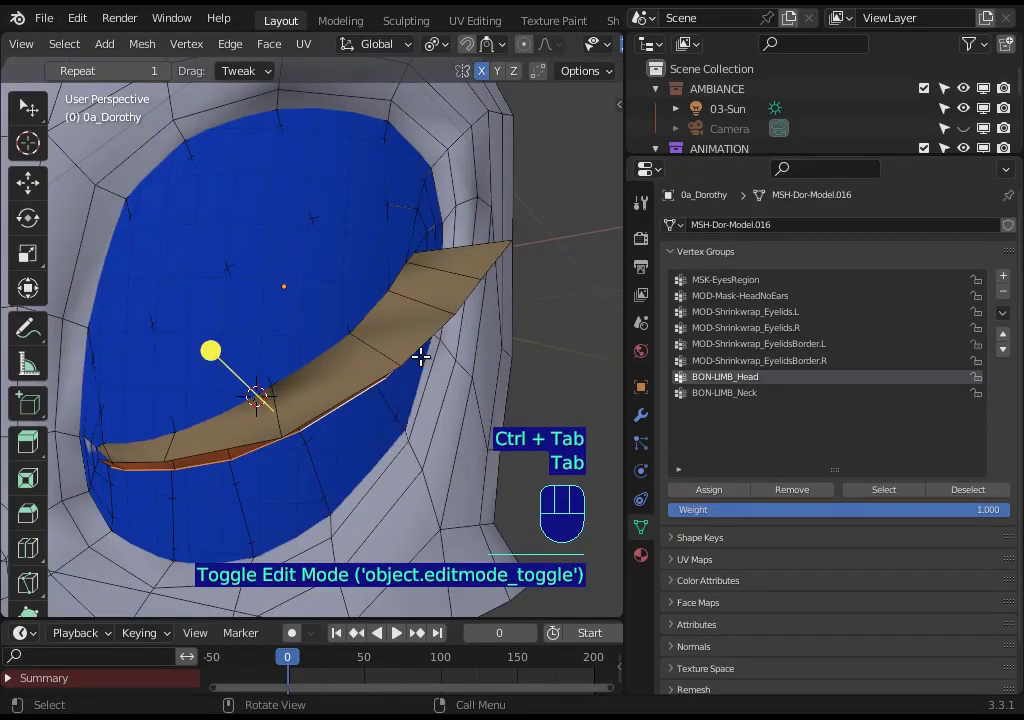
In vertex select, drag the eyelash tip vertices into a longer curve along the eye opening
key(1)
drag(444, 341, 438, 375)
drag(378, 411, 390, 411)
drag(209, 423, 233, 406)
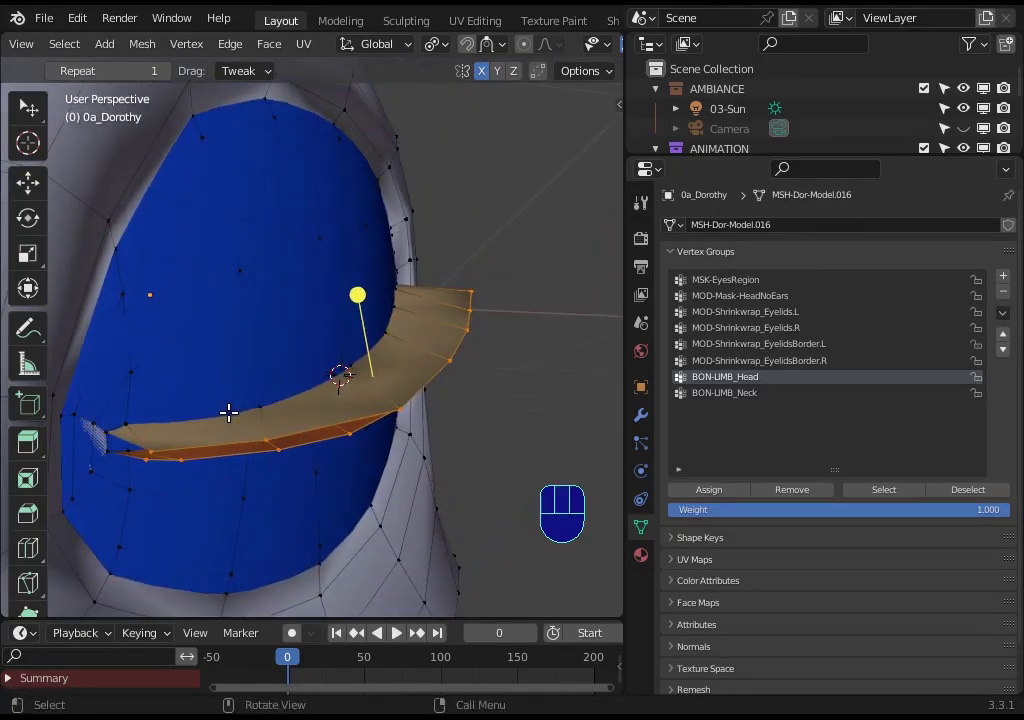
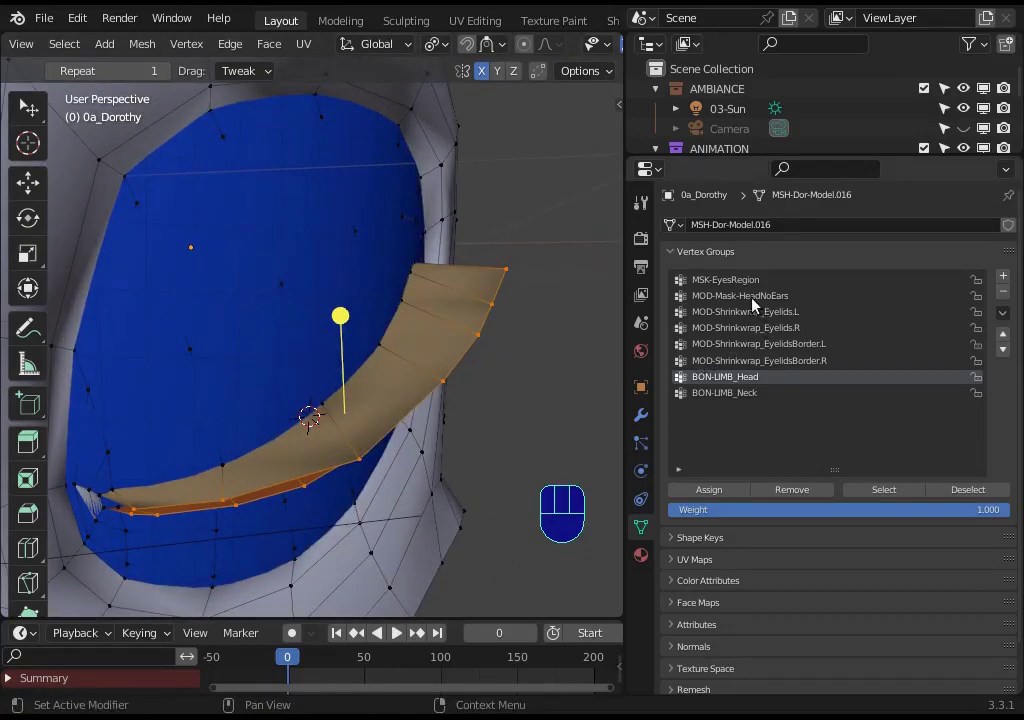
drag(371, 415, 345, 410)
drag(292, 464, 397, 463)
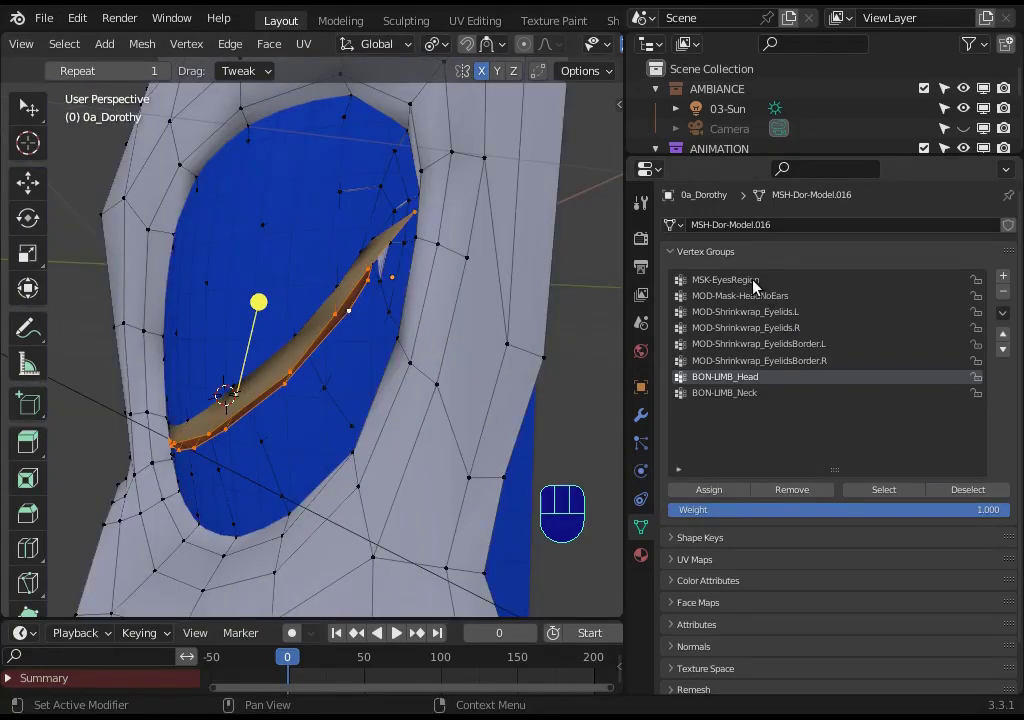
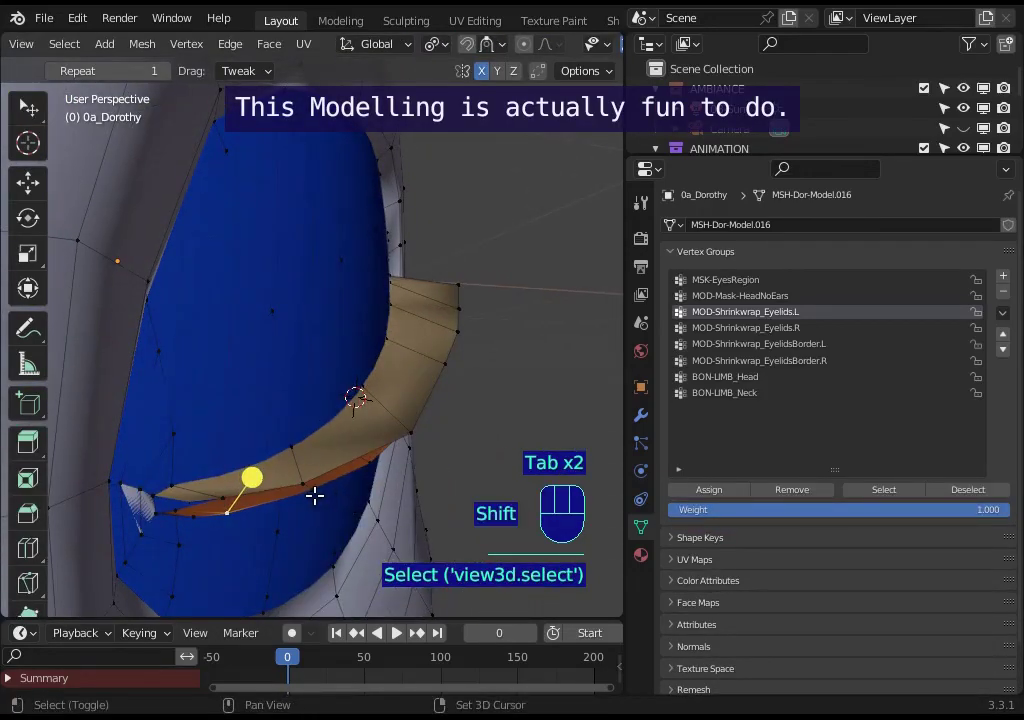
Select the eyelash corner vertices and move them into a flat wedge on the eye's lower edge
click(318, 497)
key(g)
click(359, 494)
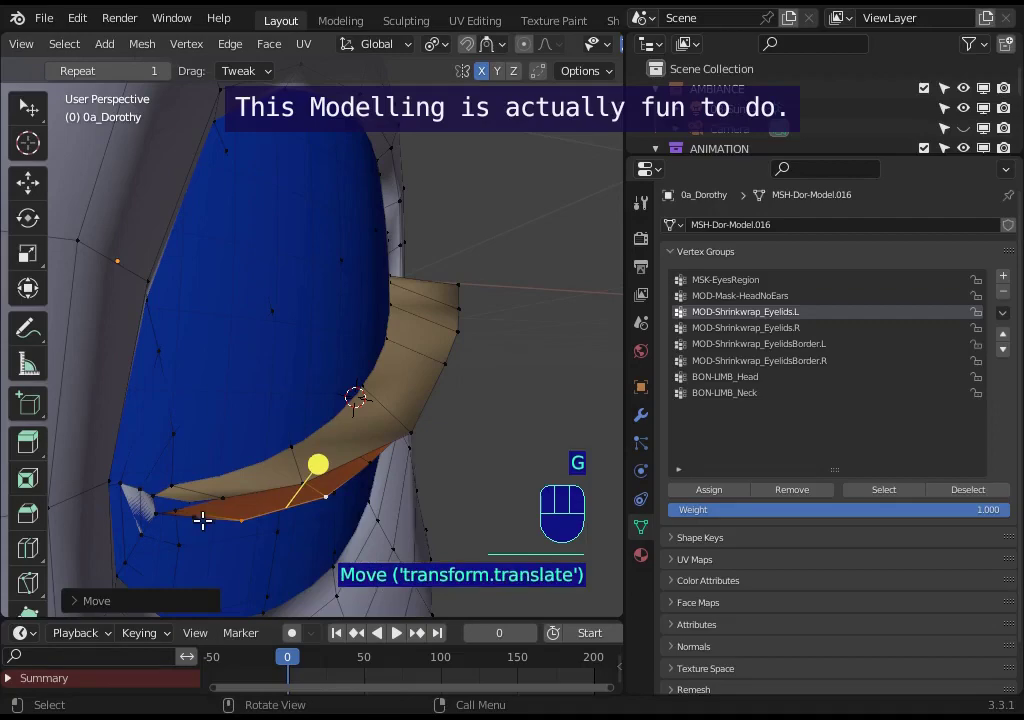
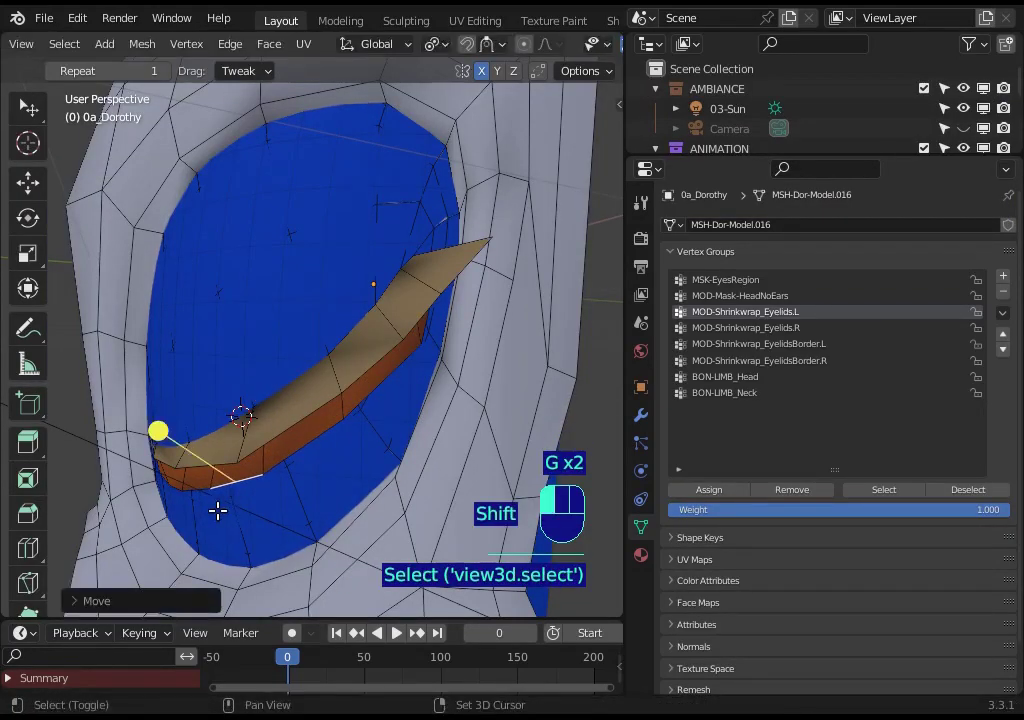
key(alt+a)
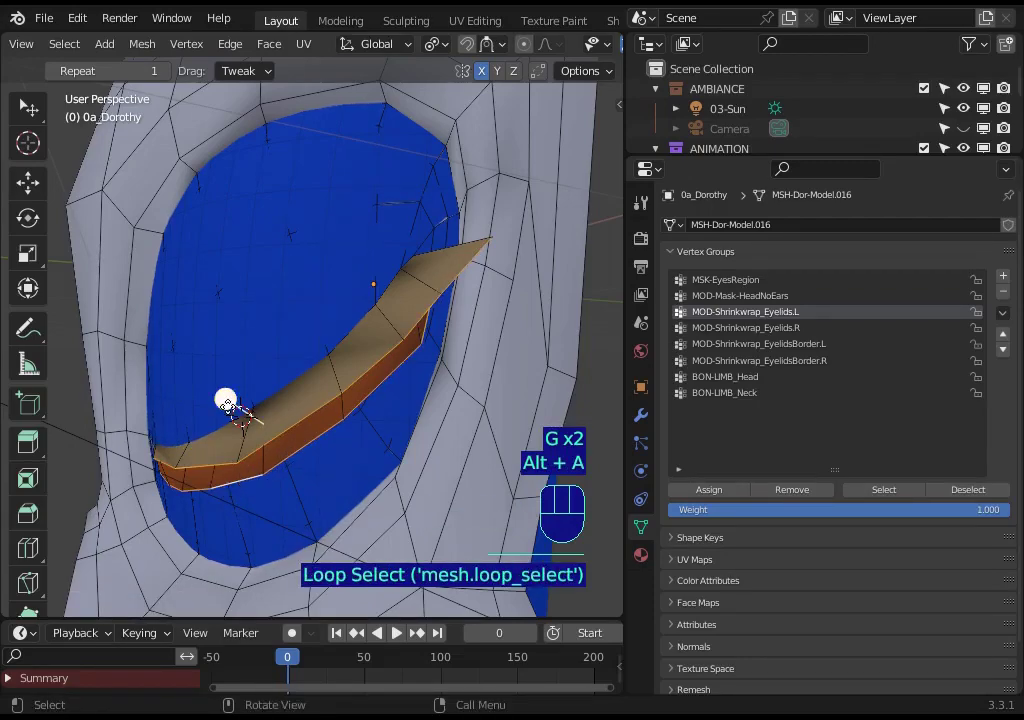